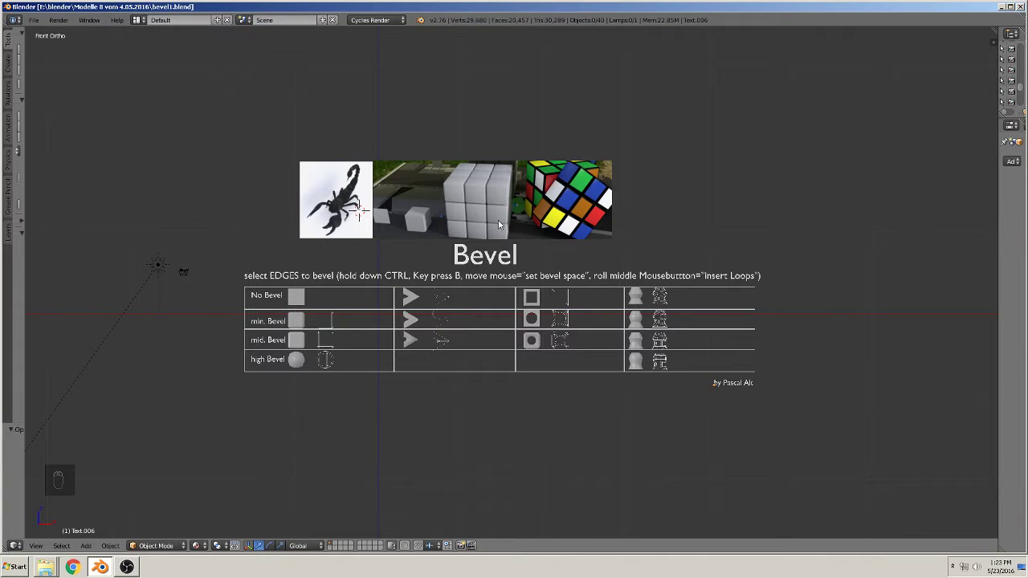
Step: Orbit and zoom toward the No Bevel row and select its plain cube
drag(525, 446, 242, 322)
drag(269, 313, 247, 271)
drag(334, 276, 443, 301)
click(424, 315)
Step: Reframe the view over the No Bevel and min. Bevel rows
drag(416, 315, 399, 318)
middle_click(380, 348)
drag(373, 339, 445, 376)
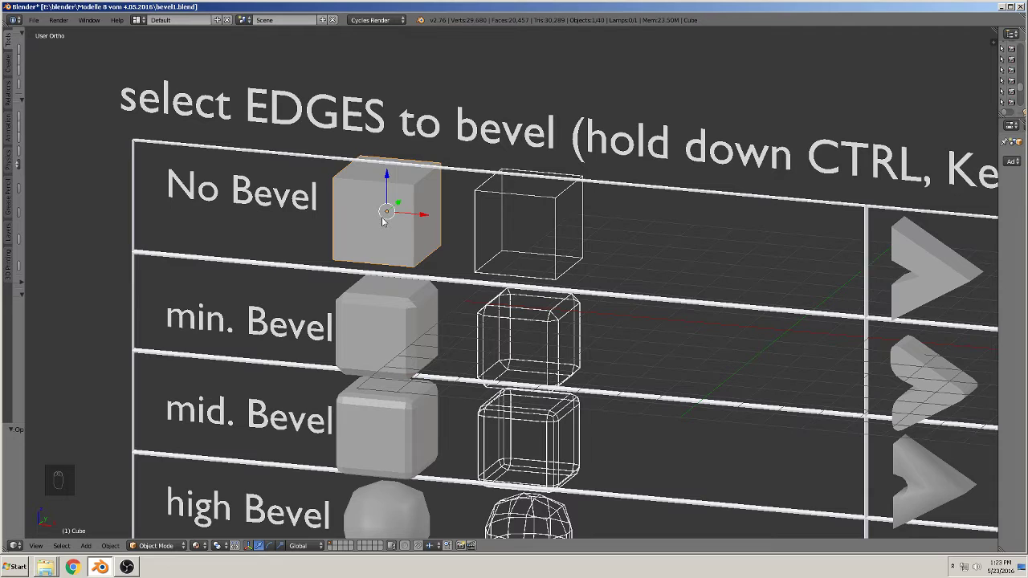
Step: Duplicate the No Bevel cube (Shift+D) and place the copy in the min. Bevel row
key(shift+d)
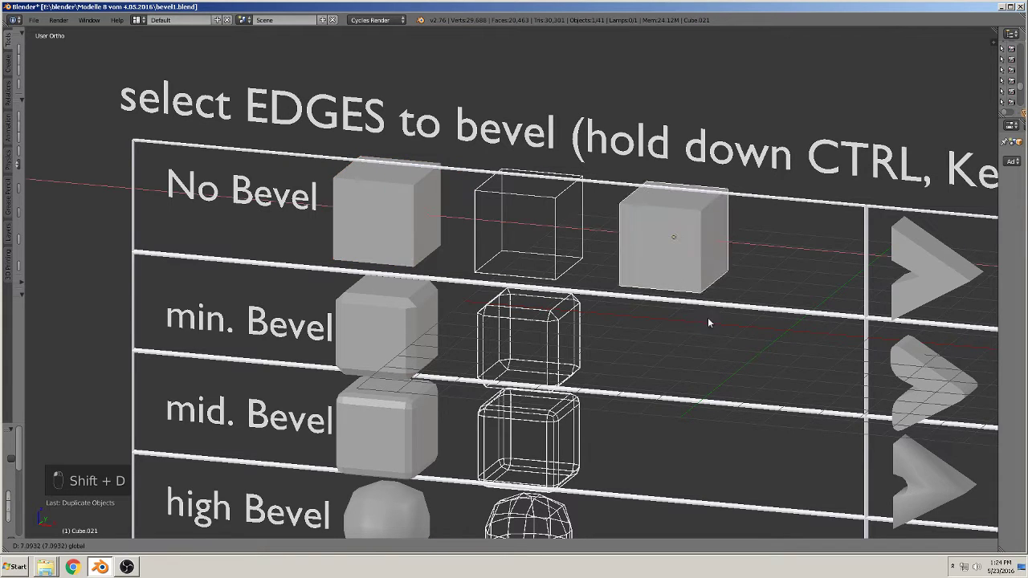
drag(714, 322, 714, 229)
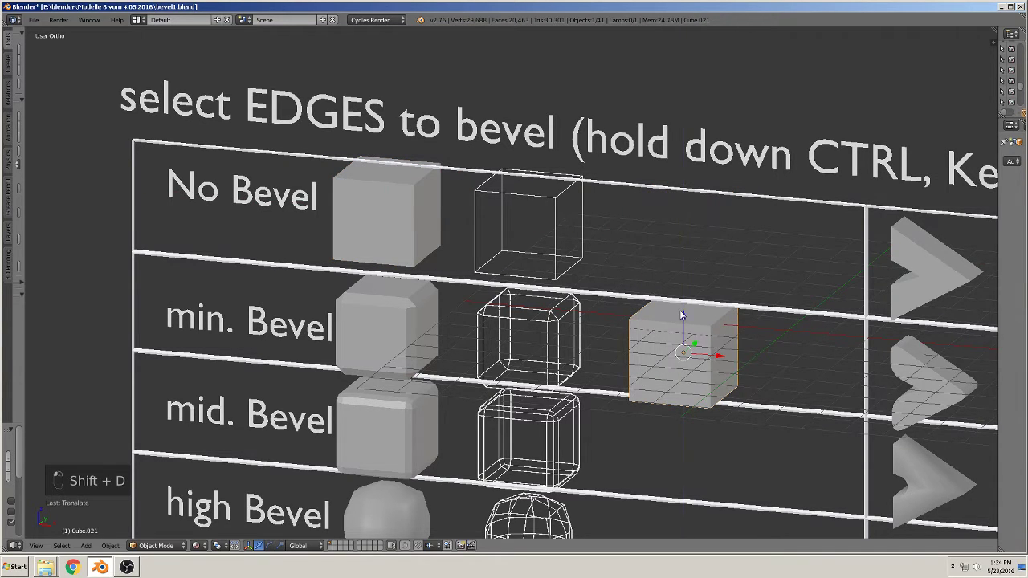
middle_click(609, 315)
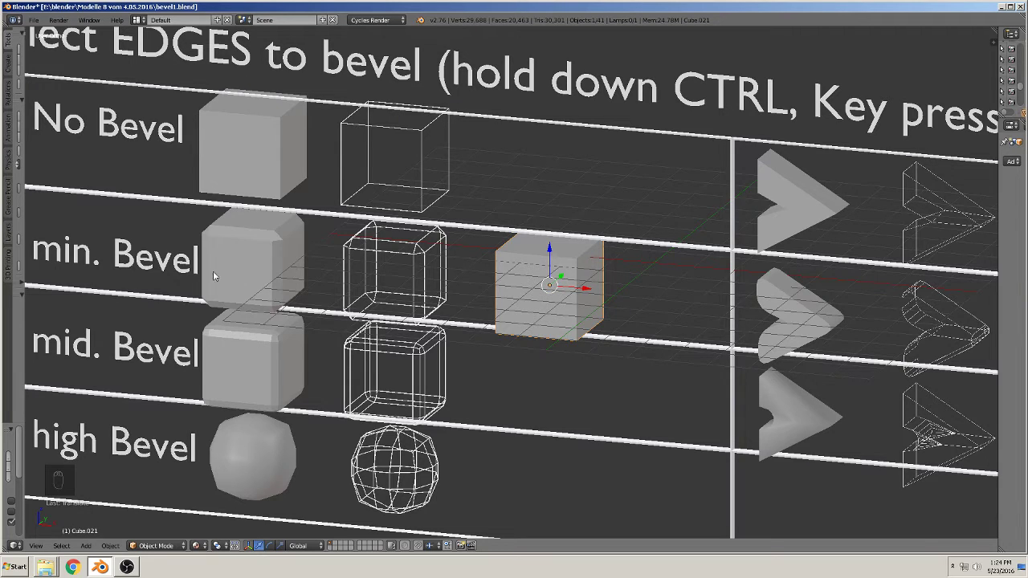
Step: Edit the copy, select all its geometry and apply a slight bevel with Ctrl+B
key(Tab)
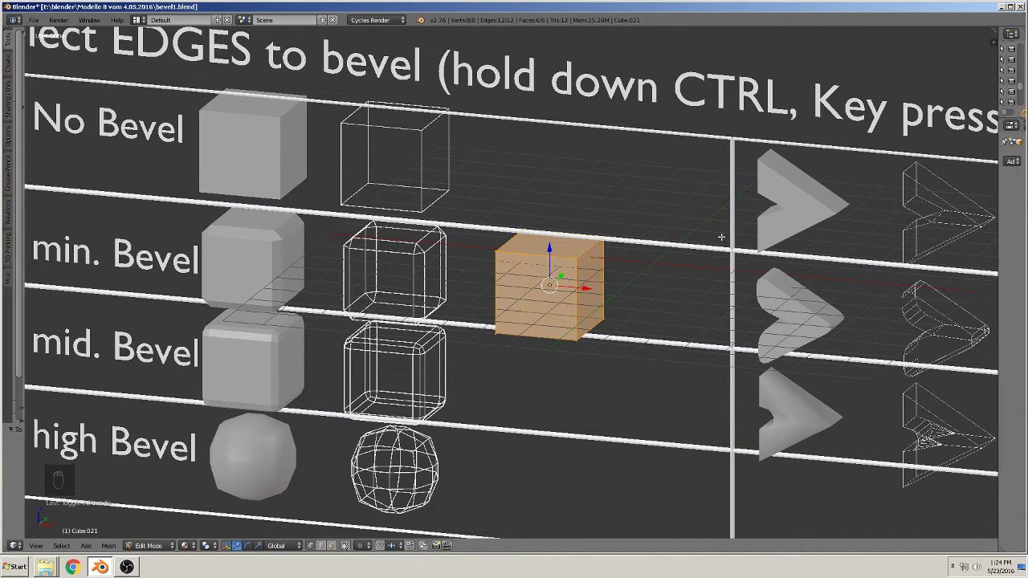
key(a)
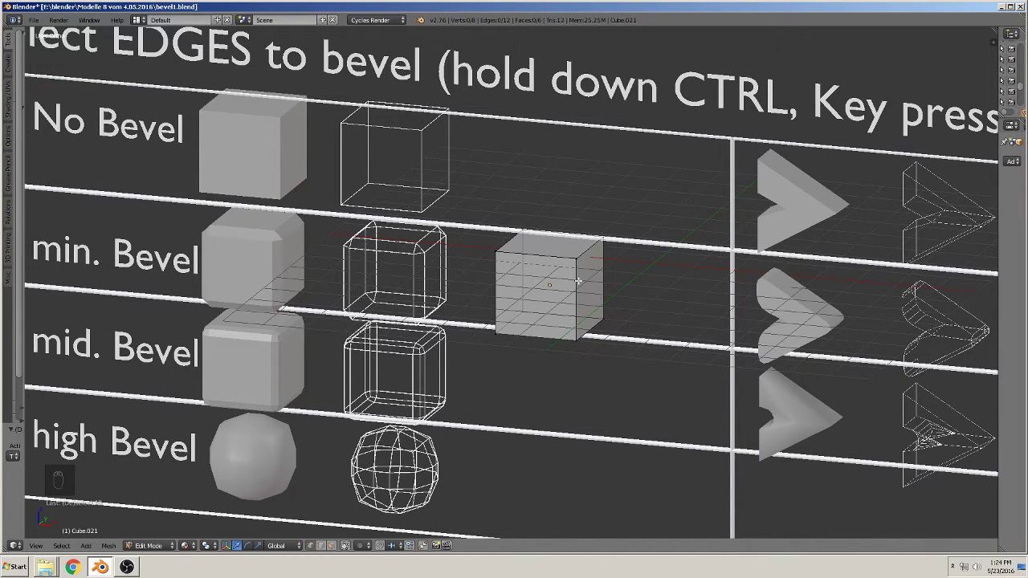
key(a)
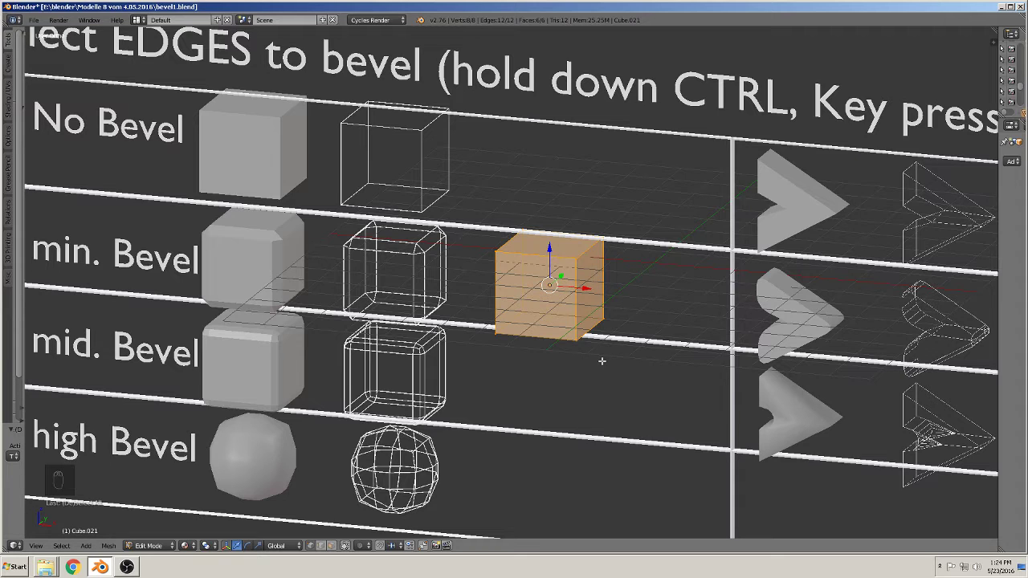
key(ctrl+b)
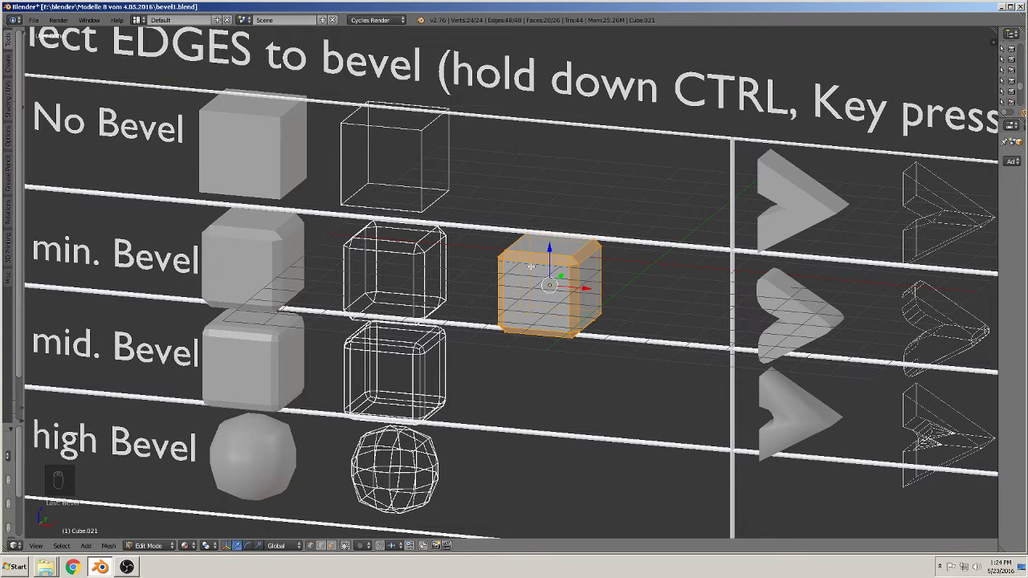
Step: Leave edit mode and orbit around the slightly beveled cube to inspect it
key(Tab)
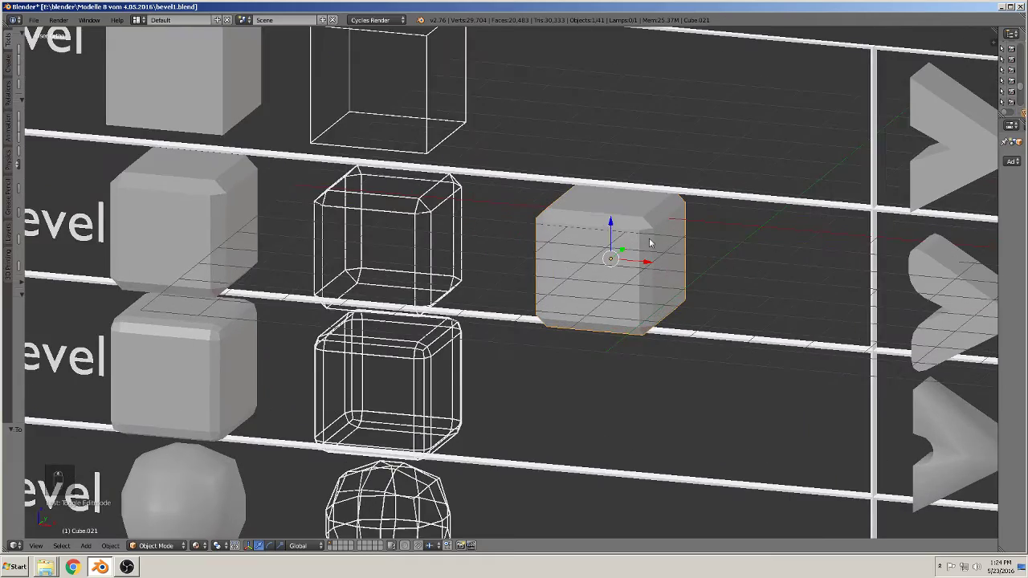
drag(661, 253, 634, 253)
middle_click(648, 265)
middle_click(651, 266)
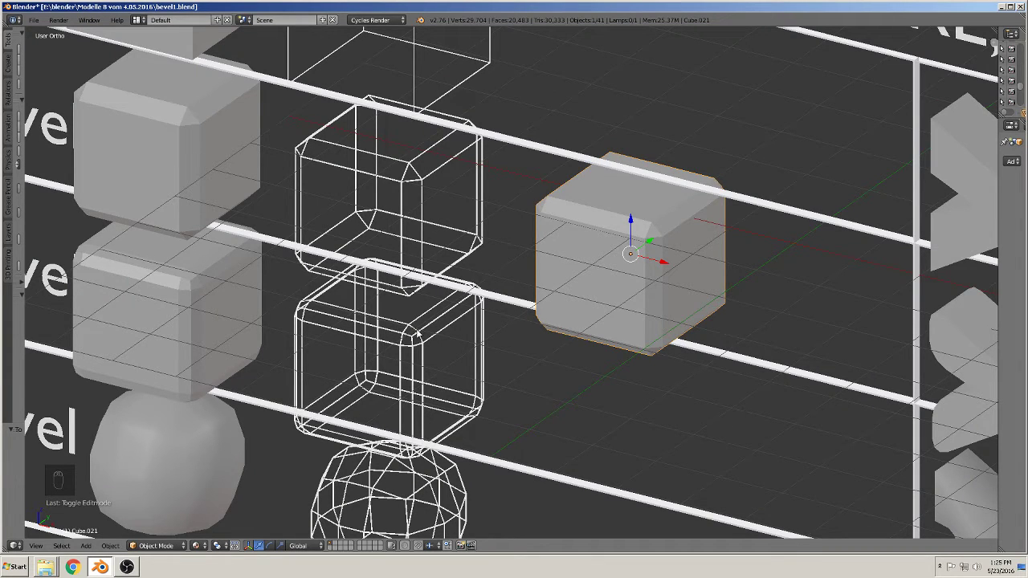
middle_click(415, 336)
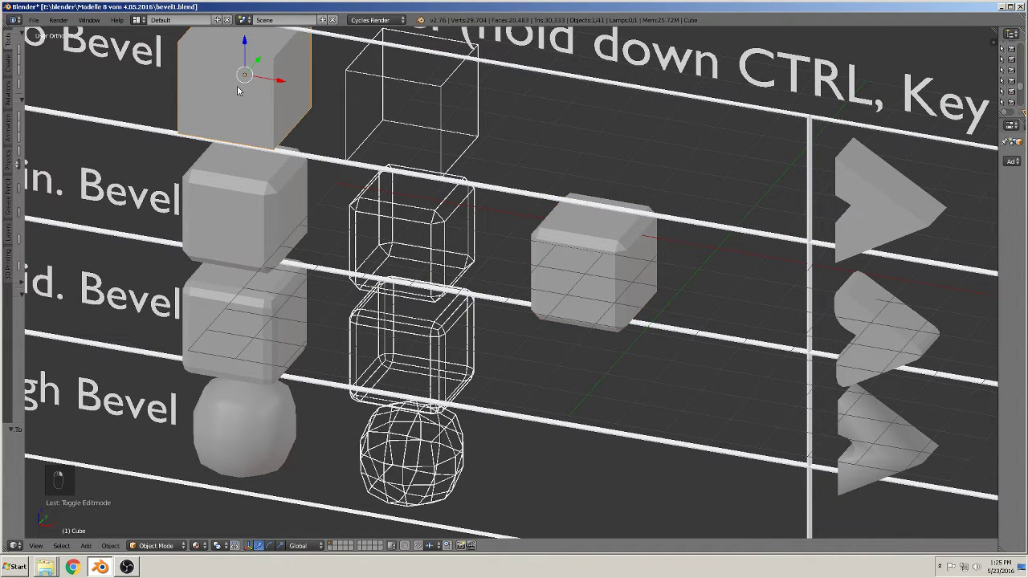
Step: Duplicate the plain cube again and drop the copy into the mid. Bevel row
key(shift+d)
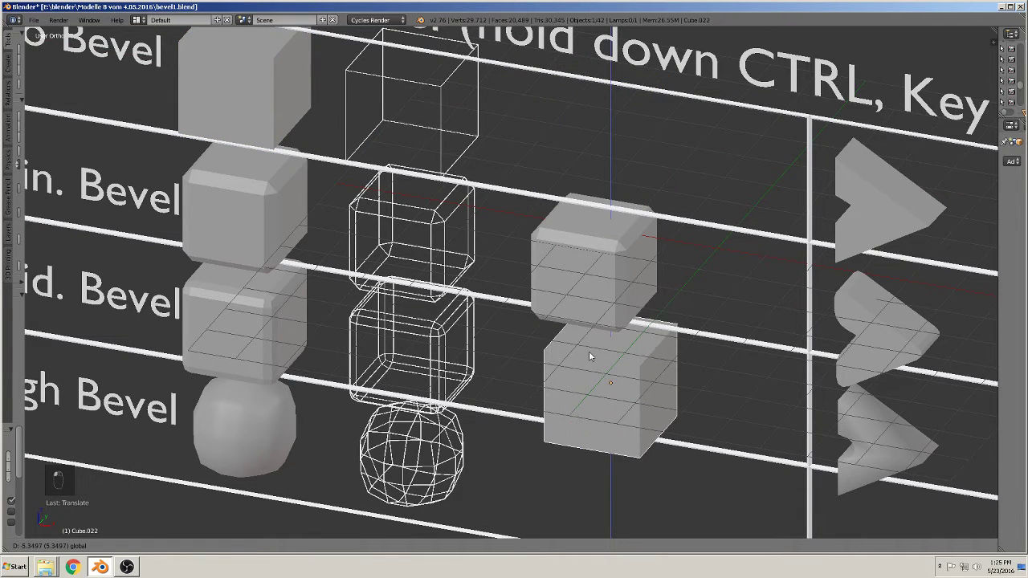
click(627, 387)
Step: Edit the copy, select all geometry and bevel its edges larger with rounded segments
key(Tab)
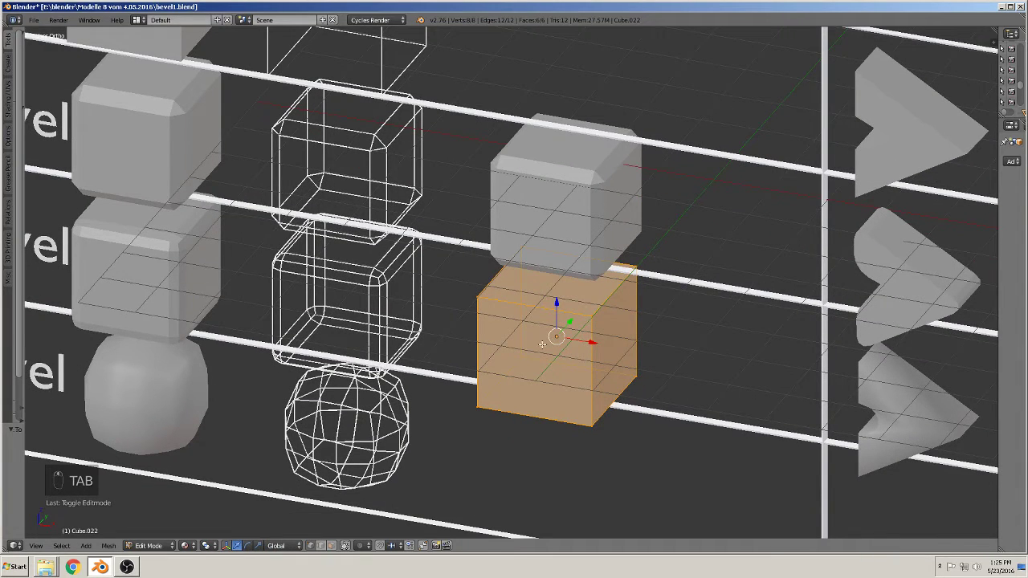
key(a)
key(a)
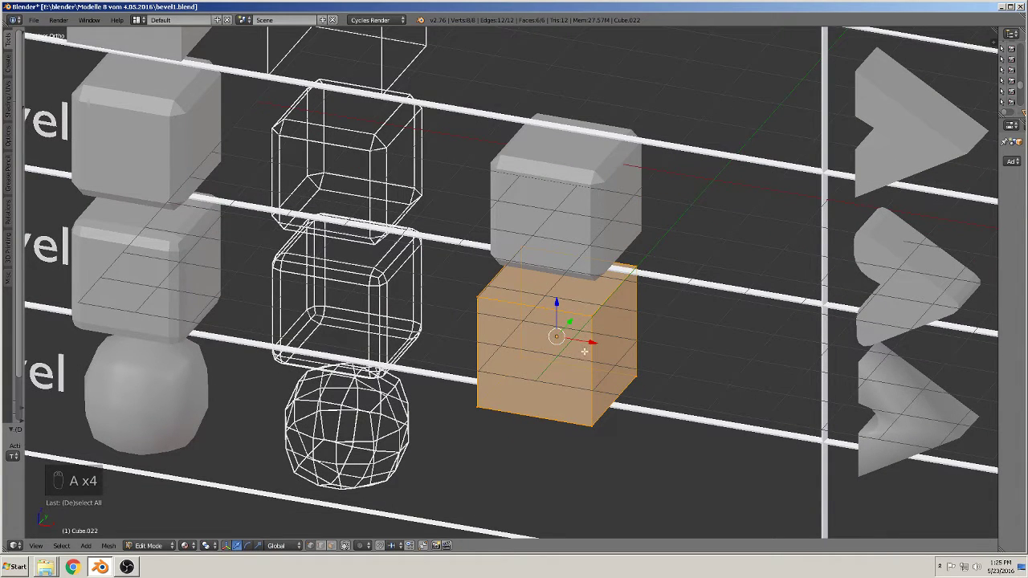
key(ctrl+b)
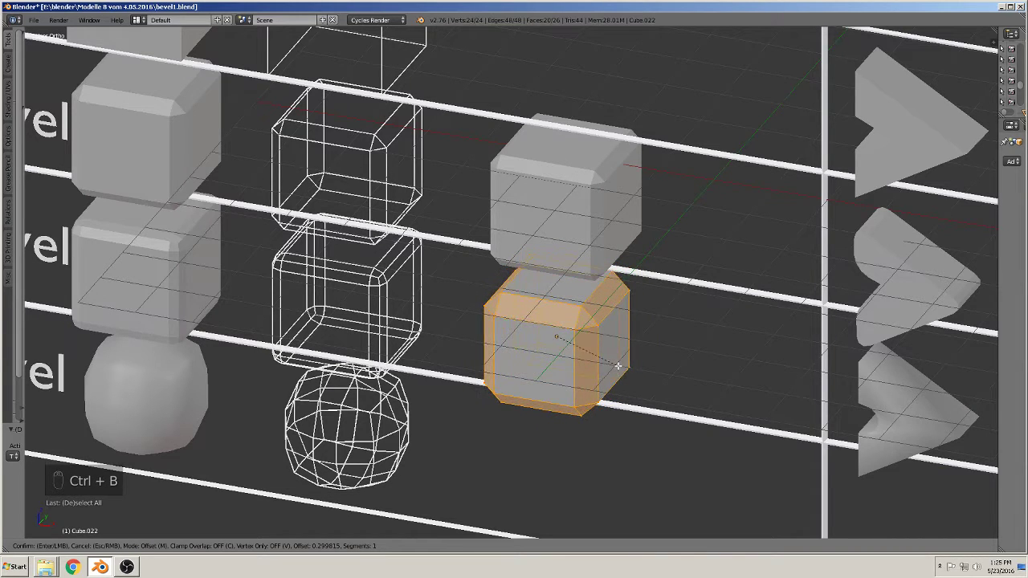
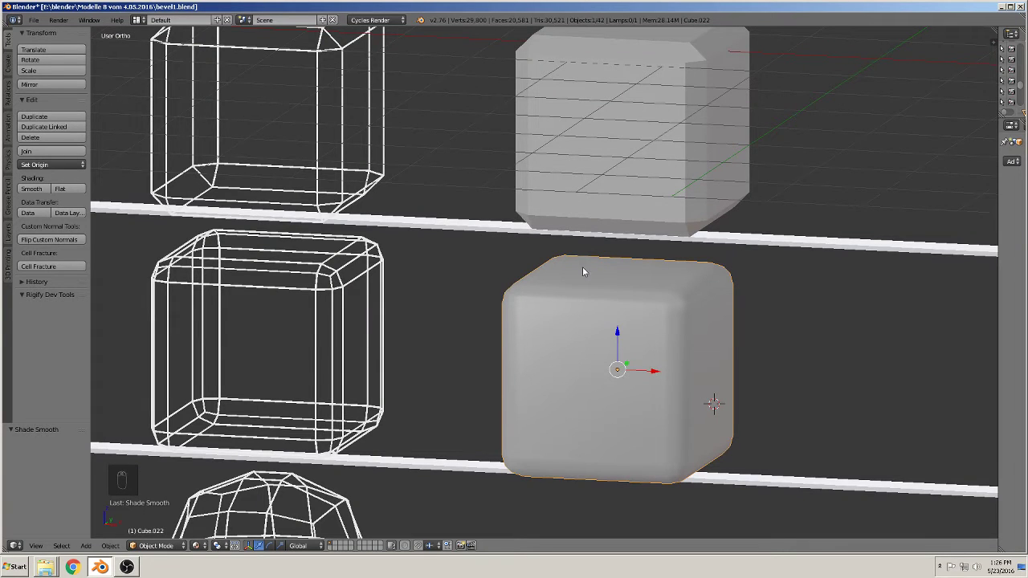
drag(679, 350, 637, 339)
key(Tab)
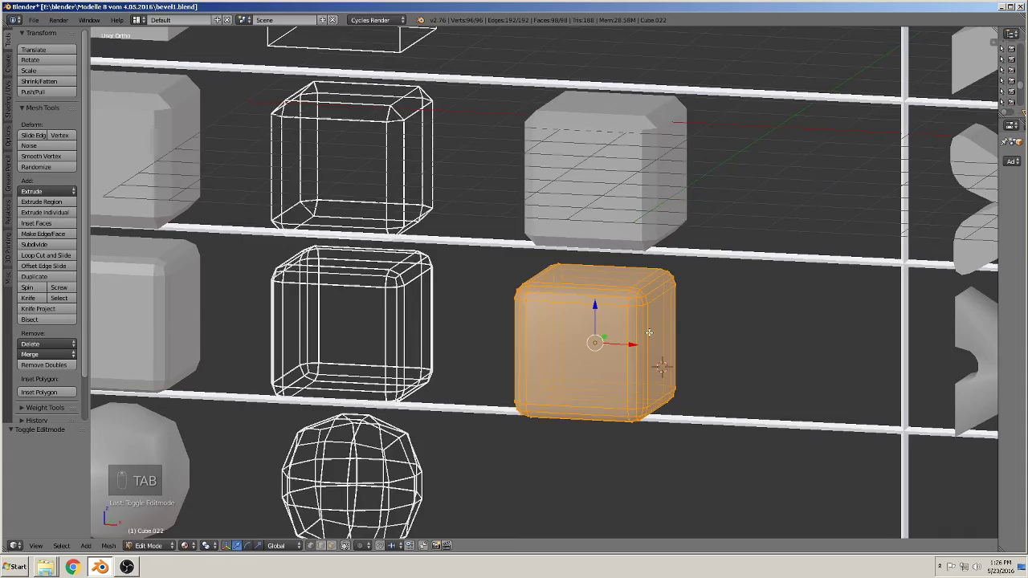
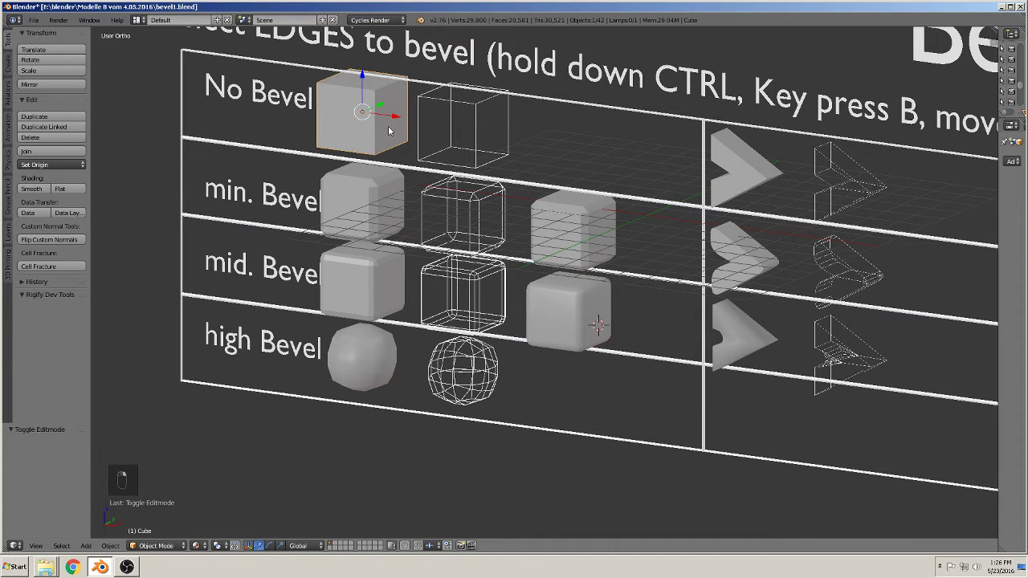
Step: Duplicate the plain cube into the high Bevel row and bevel it heavily into a near-sphere
key(shift+d)
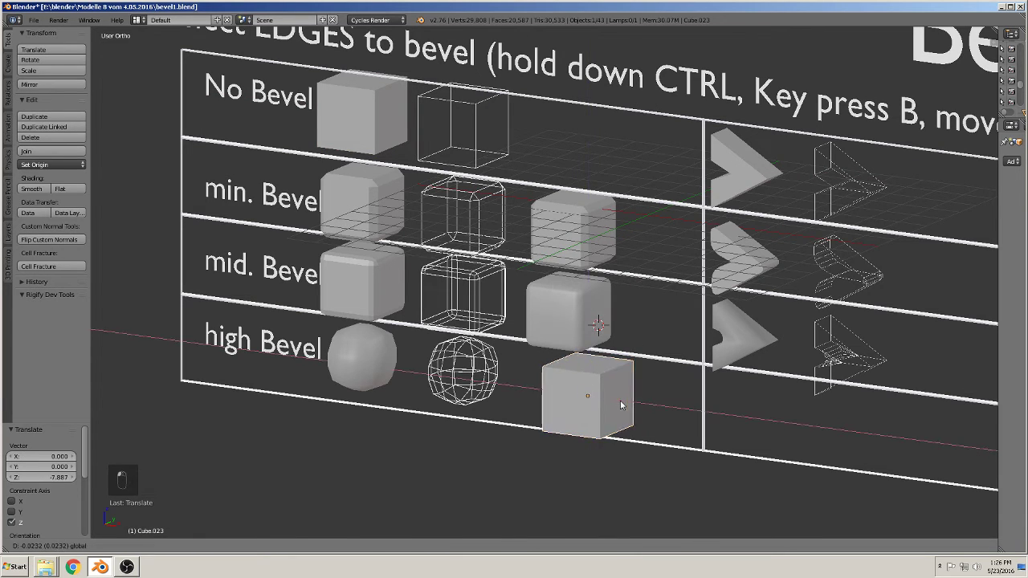
key(Tab)
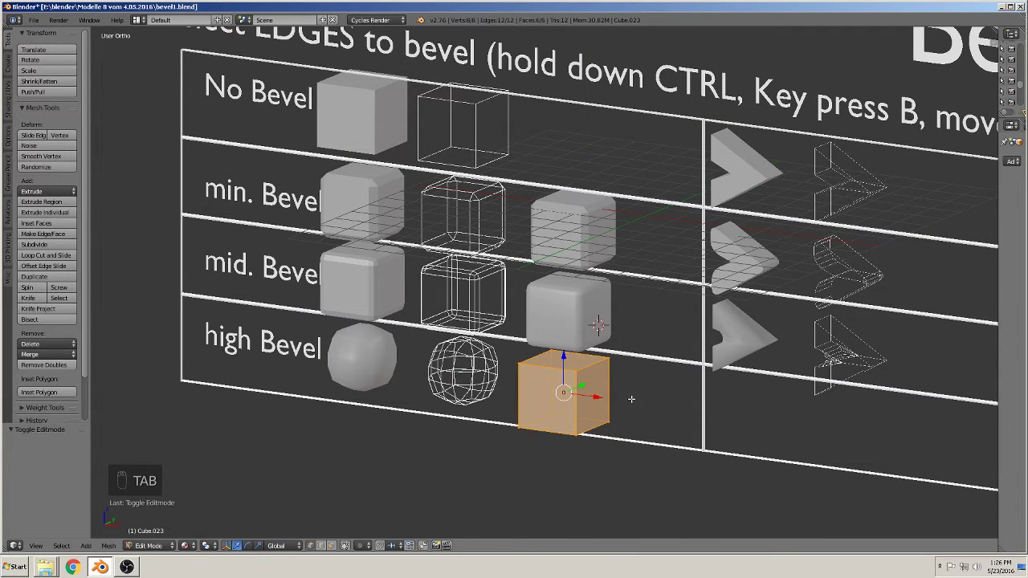
key(ctrl+b)
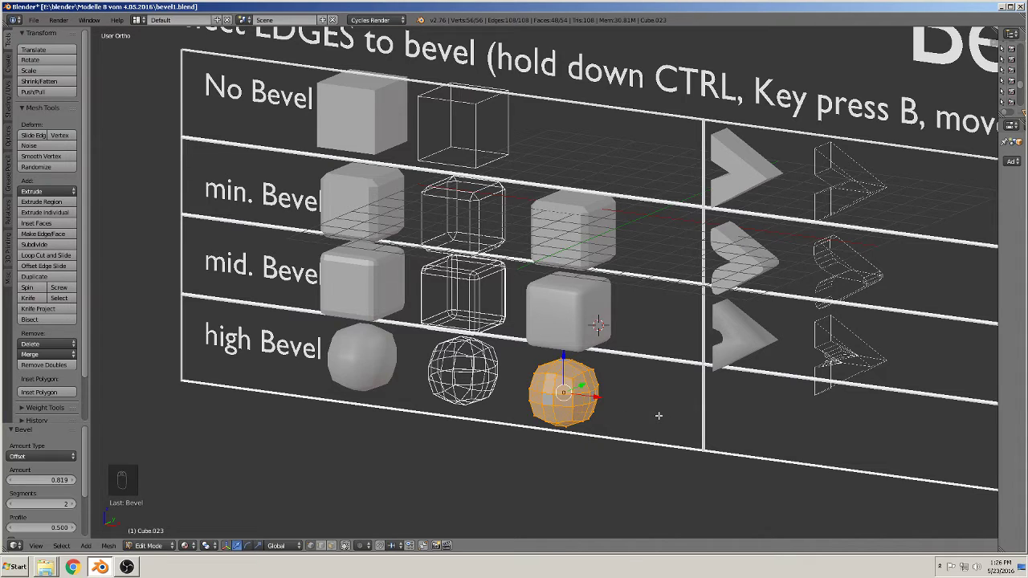
key(Tab)
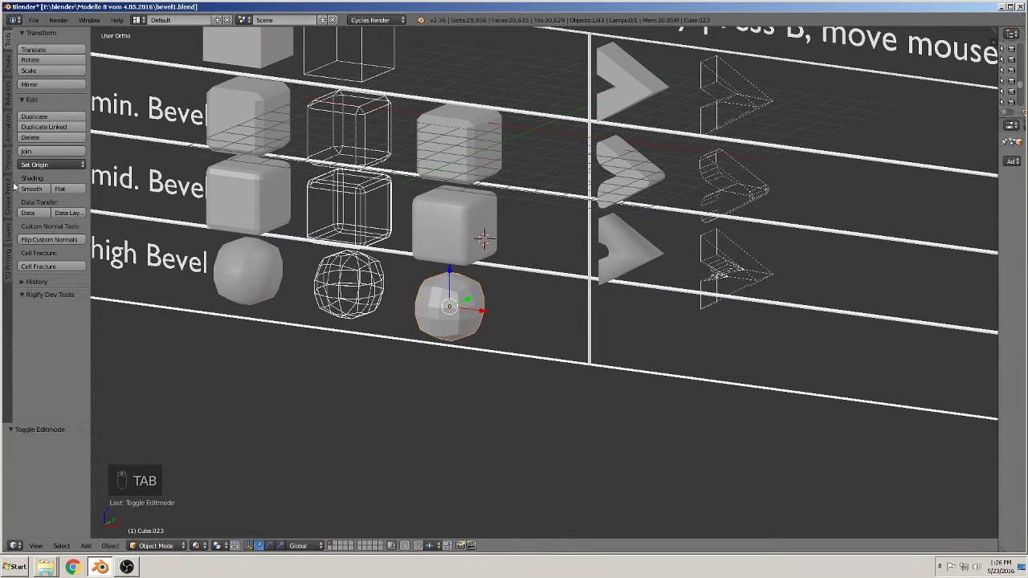
Step: Pan and reorient the view across the finished cube column of the chart
drag(28, 188, 602, 437)
drag(601, 437, 550, 413)
middle_click(539, 411)
drag(603, 421, 498, 353)
Step: Switch to a flat front view and pan toward the column of arrow shapes
key(Tab)
key(Tab)
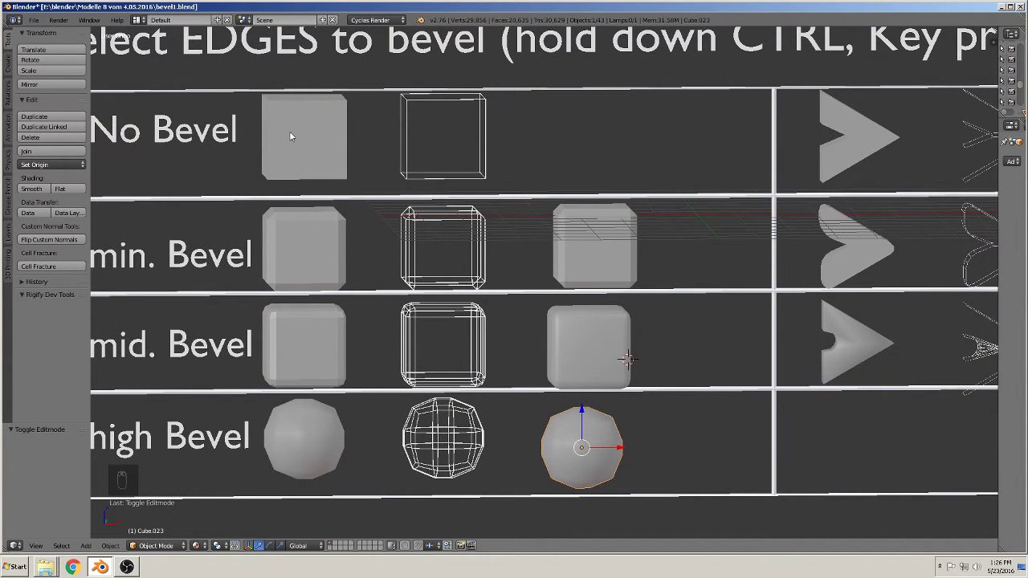
middle_click(471, 226)
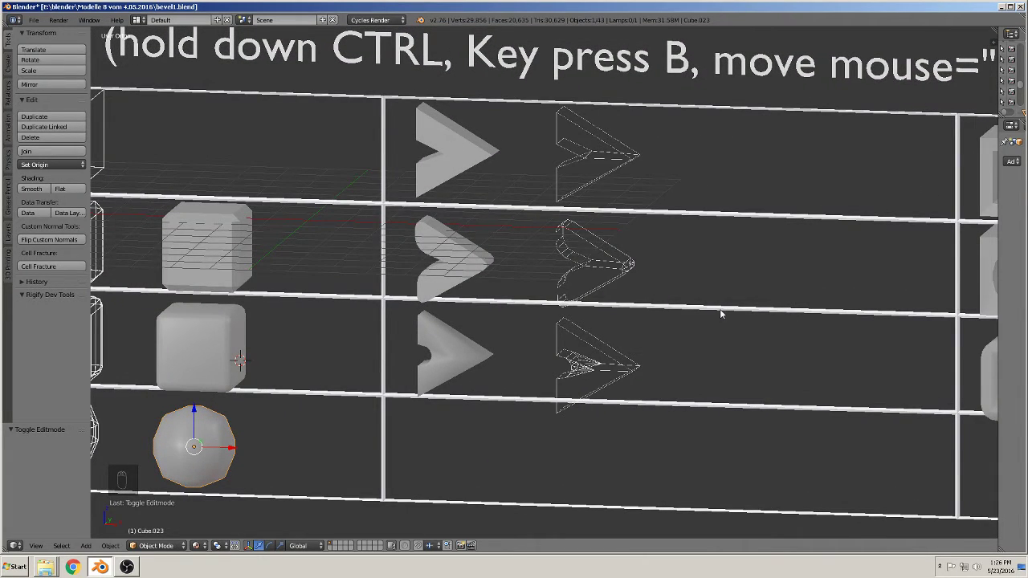
Step: Duplicate the plain No Bevel arrow and move the copy into the second row
click(323, 124)
key(shift+d)
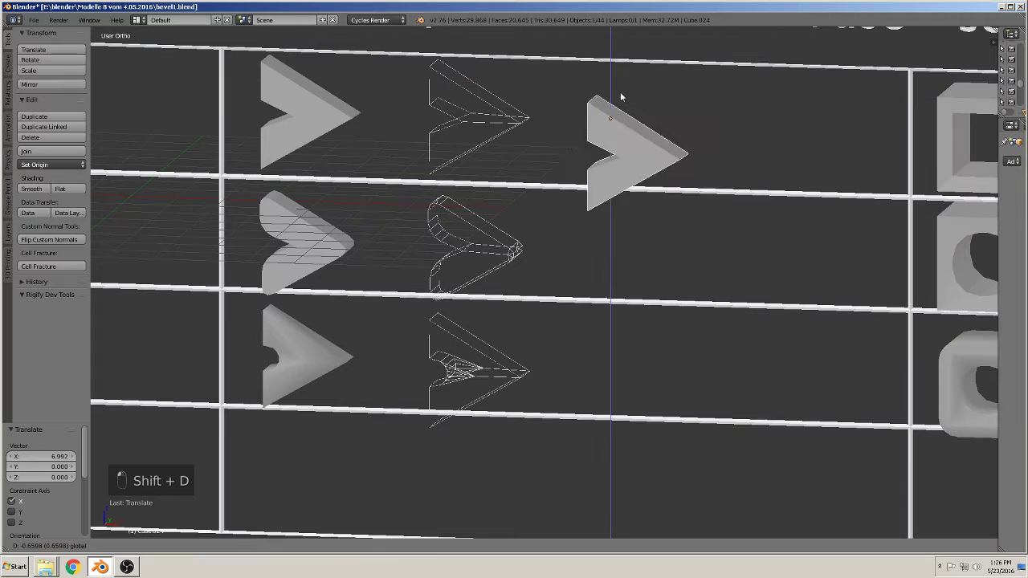
drag(594, 276, 745, 313)
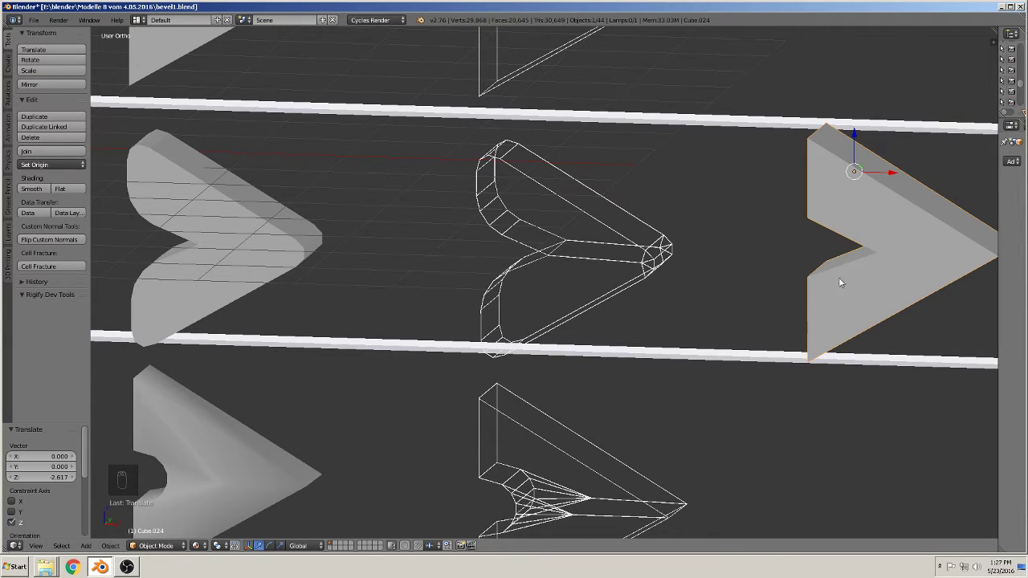
middle_click(585, 255)
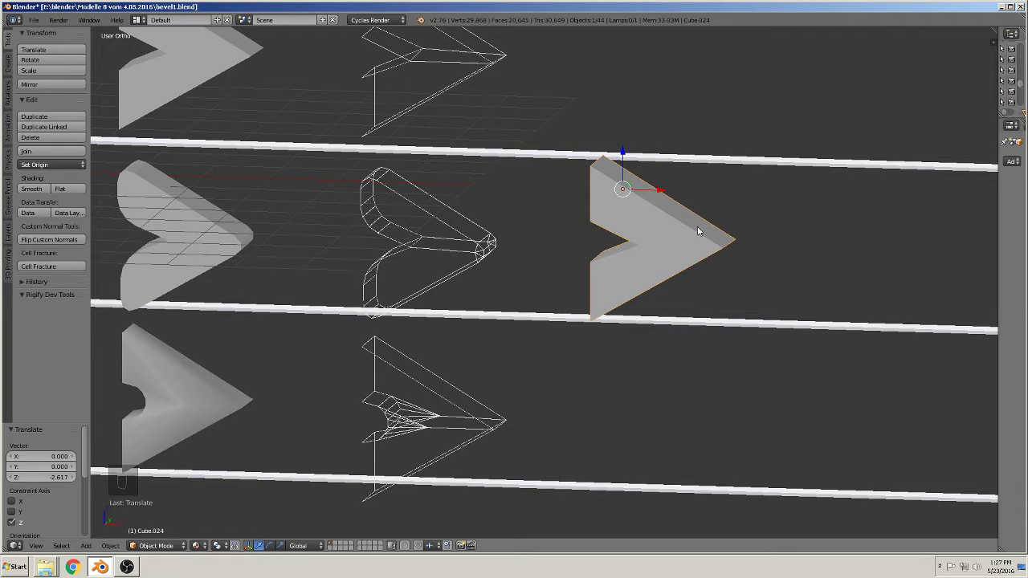
Step: Edit the arrow copy and give its outer corner edges a wide multi-segment rounded bevel
key(Tab)
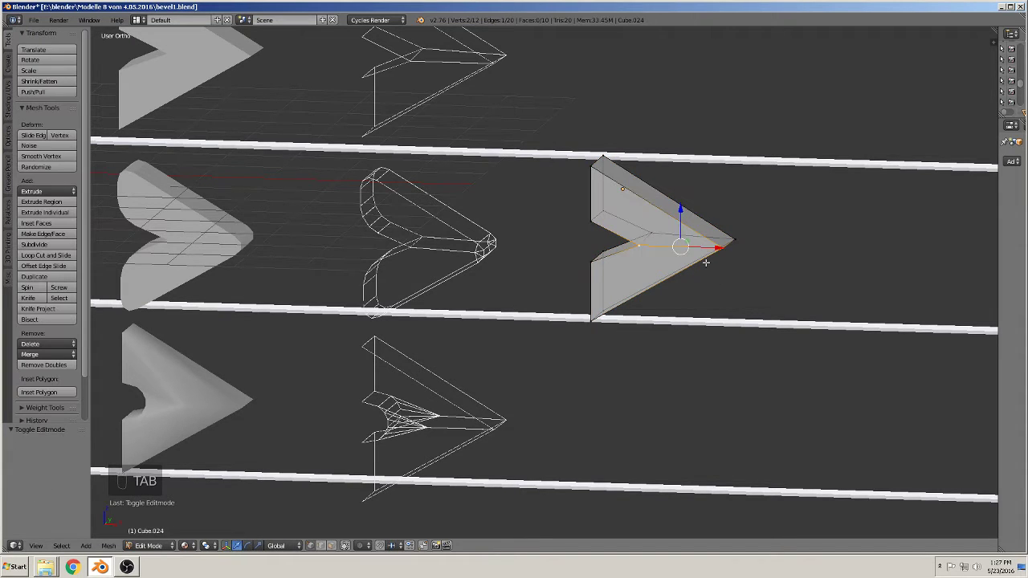
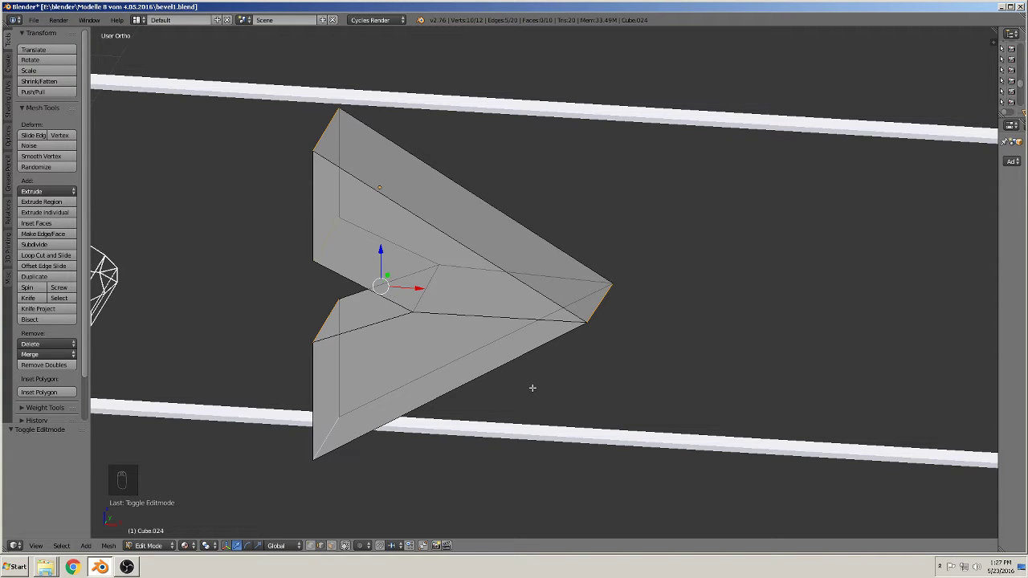
key(ctrl+b)
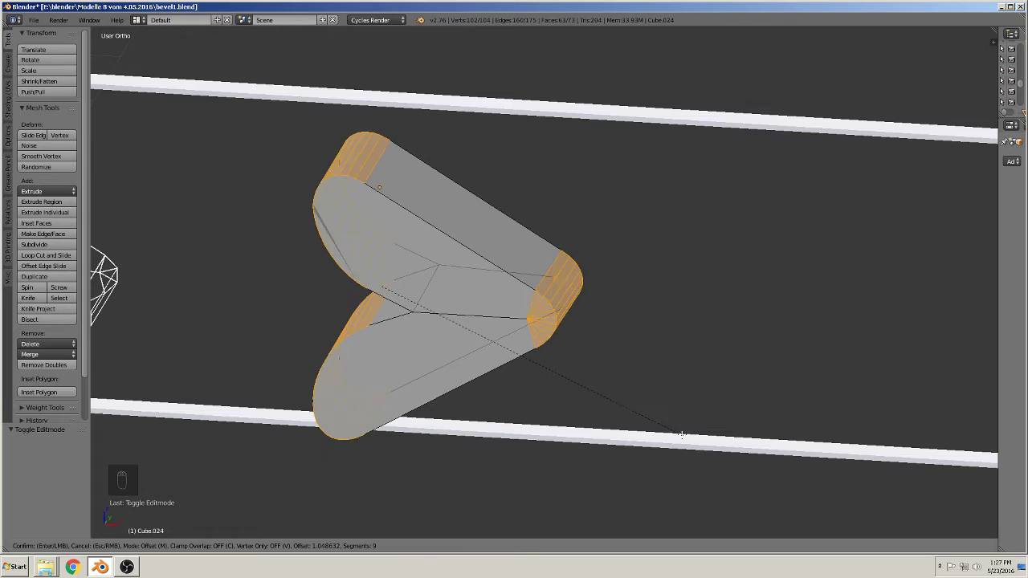
key(Tab)
drag(677, 401, 650, 403)
key(a)
middle_click(520, 367)
middle_click(494, 387)
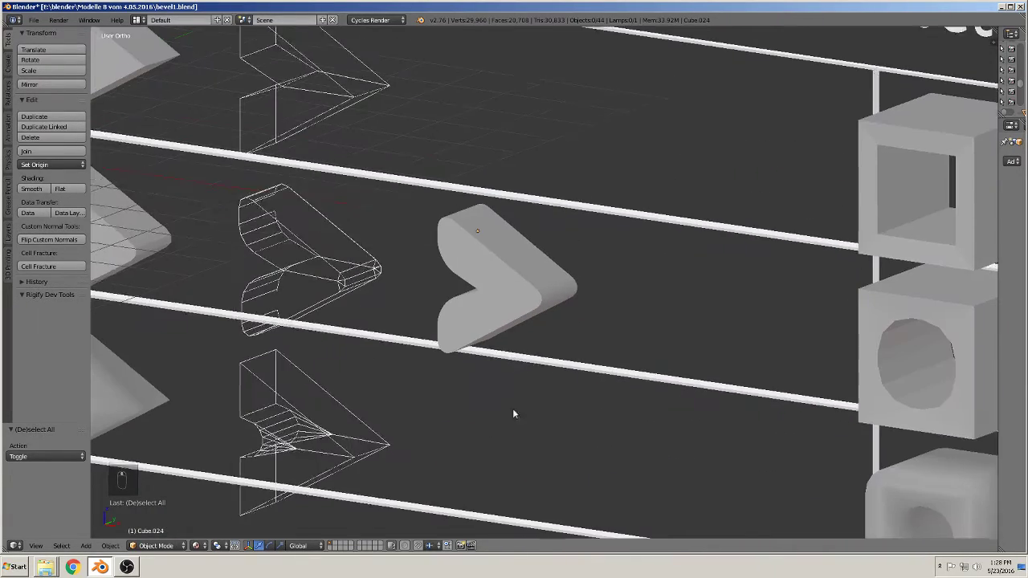
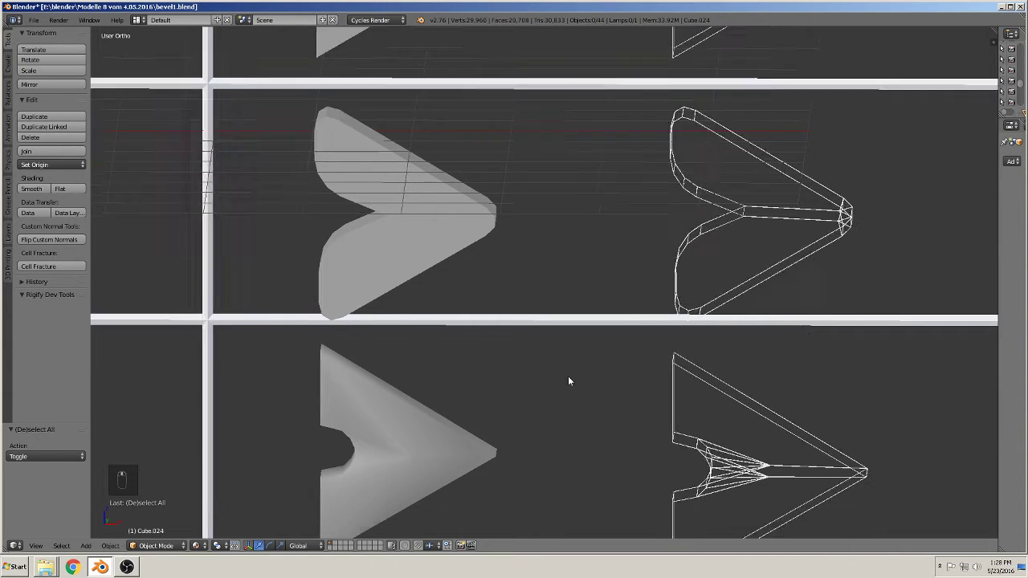
Step: Duplicate the top-row plain arrow and place the copy in the third row's empty column
drag(586, 267, 743, 339)
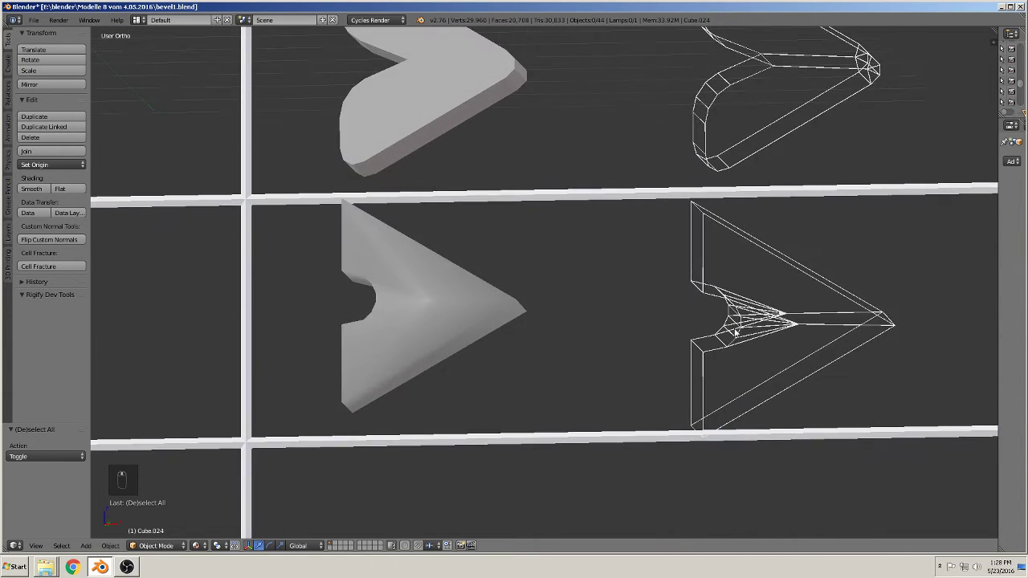
drag(696, 308, 641, 330)
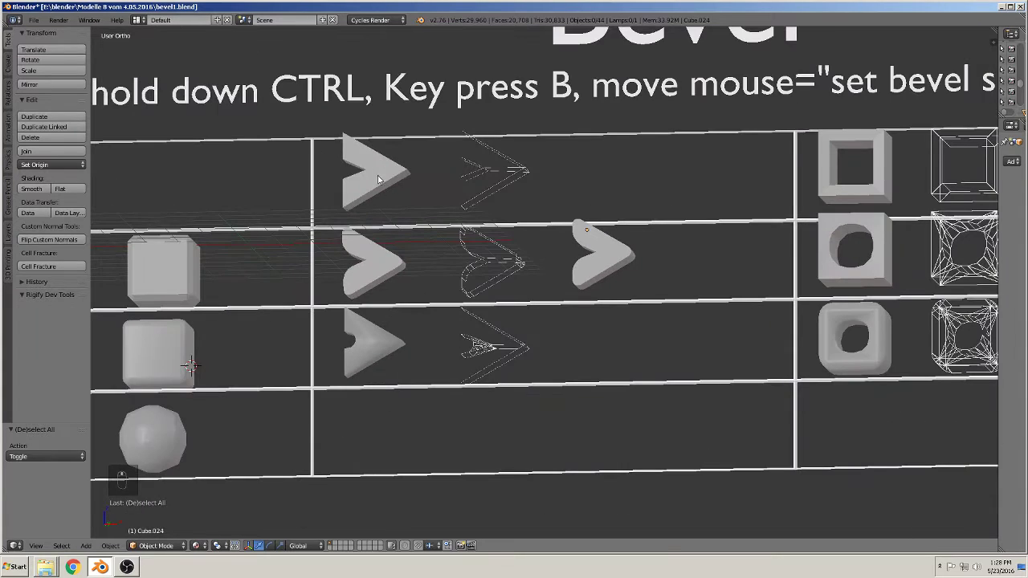
click(378, 165)
key(shift+d)
drag(375, 172, 614, 181)
drag(582, 112, 637, 407)
Step: Zoom in and center the copied arrow in the view
drag(637, 407, 618, 436)
drag(634, 386, 472, 362)
drag(472, 362, 542, 358)
Step: Edit the third-row arrow copy and start rounding its inner notch vertex
drag(542, 358, 720, 323)
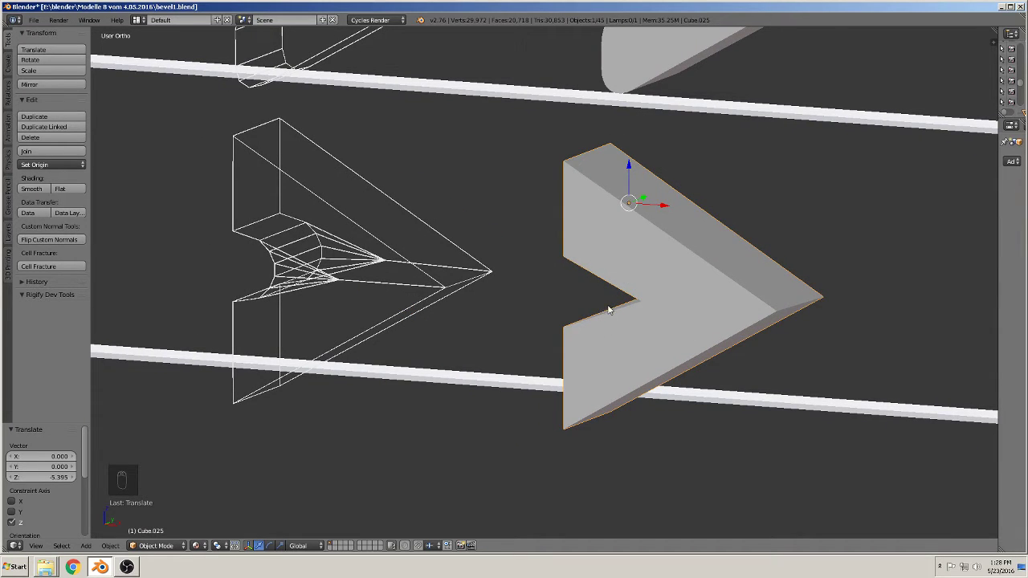
key(Tab)
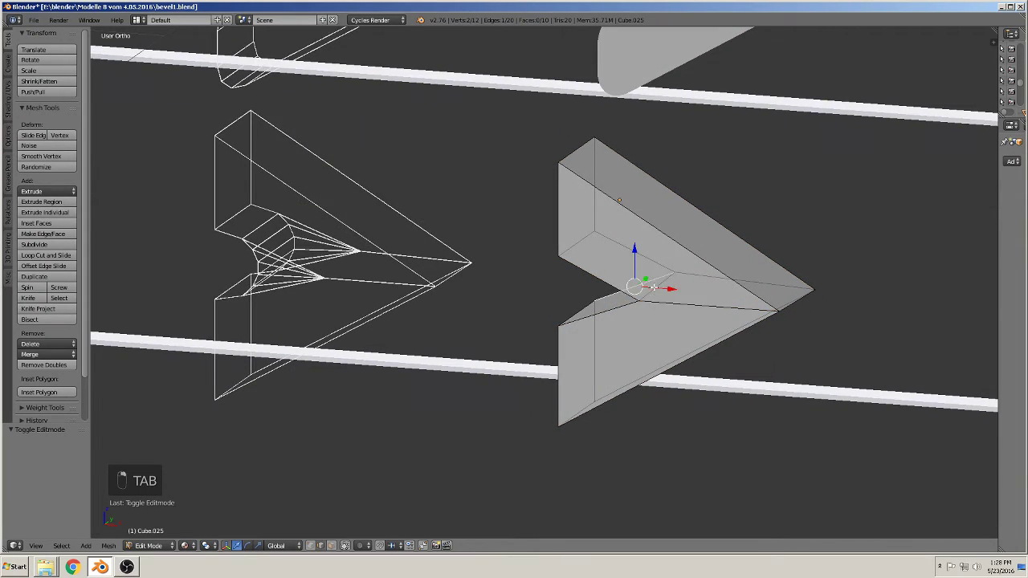
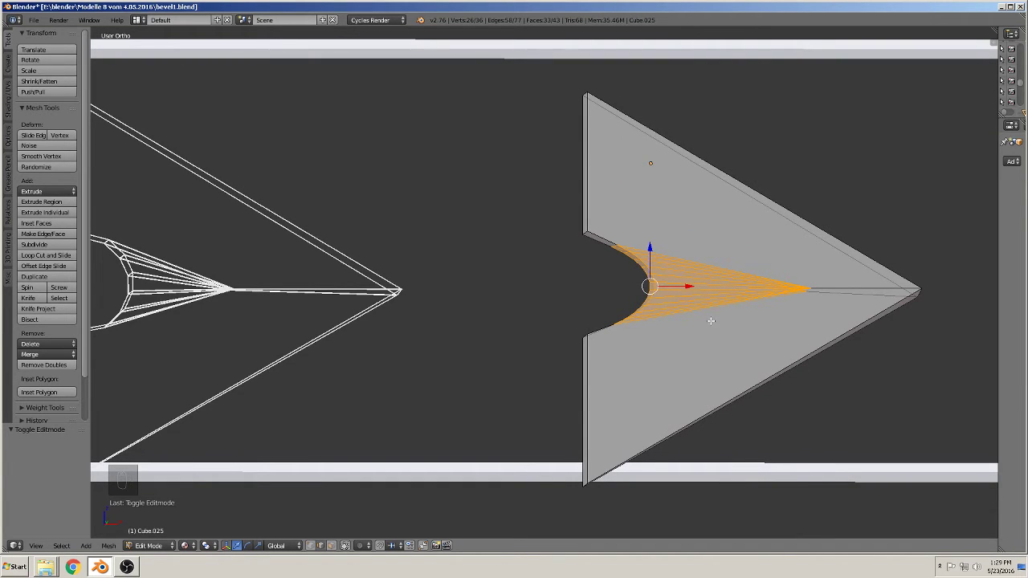
key(s)
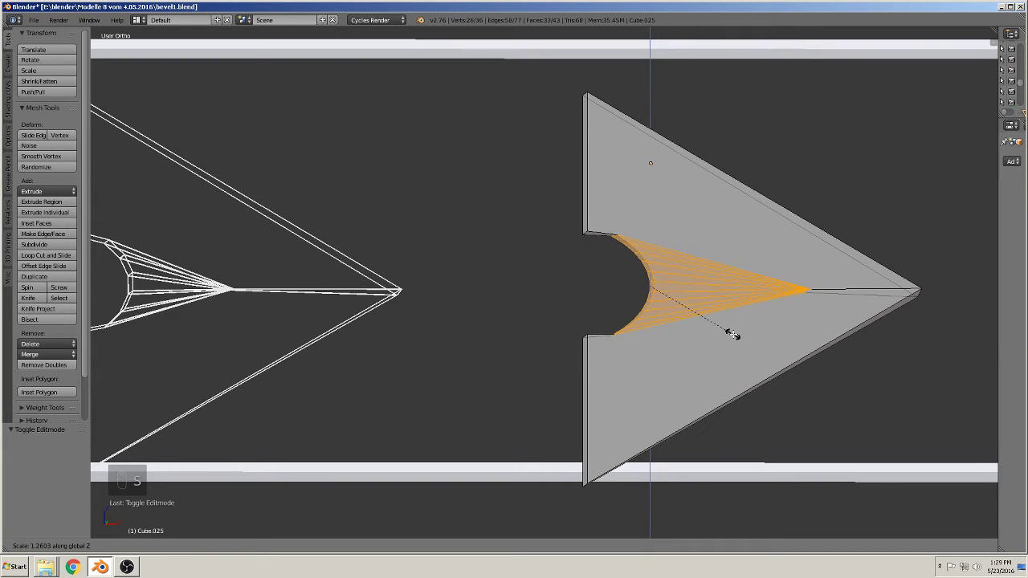
key(Tab)
Step: Widen and fine-tune the curved notch into a smooth semicircular cutout, then confirm it
drag(682, 337, 663, 350)
middle_click(689, 349)
drag(45, 189, 77, 191)
drag(668, 328, 626, 311)
click(647, 329)
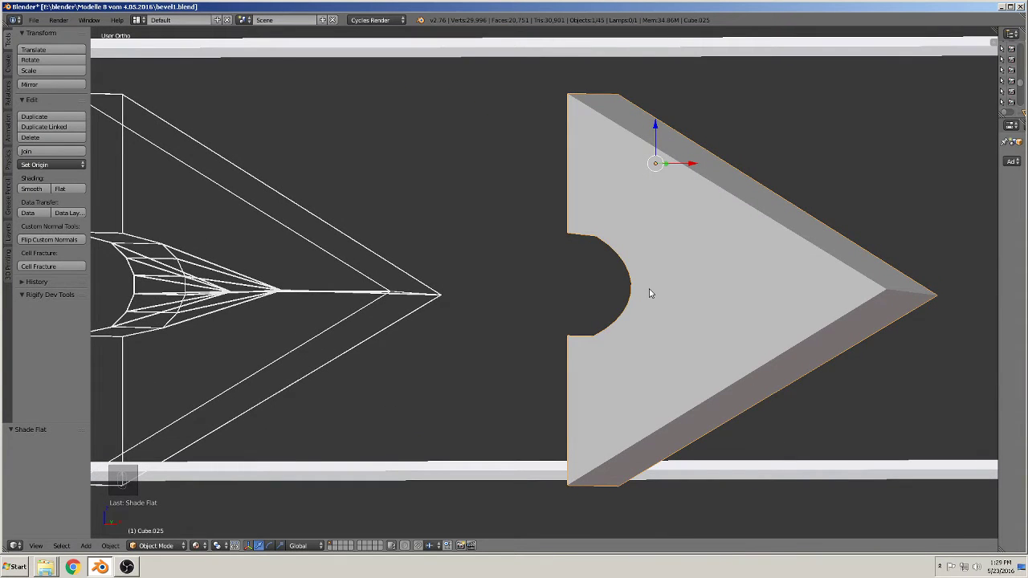
Step: Bring the column of holed cubes into view and select the top-row square-hole cube
drag(405, 346, 330, 305)
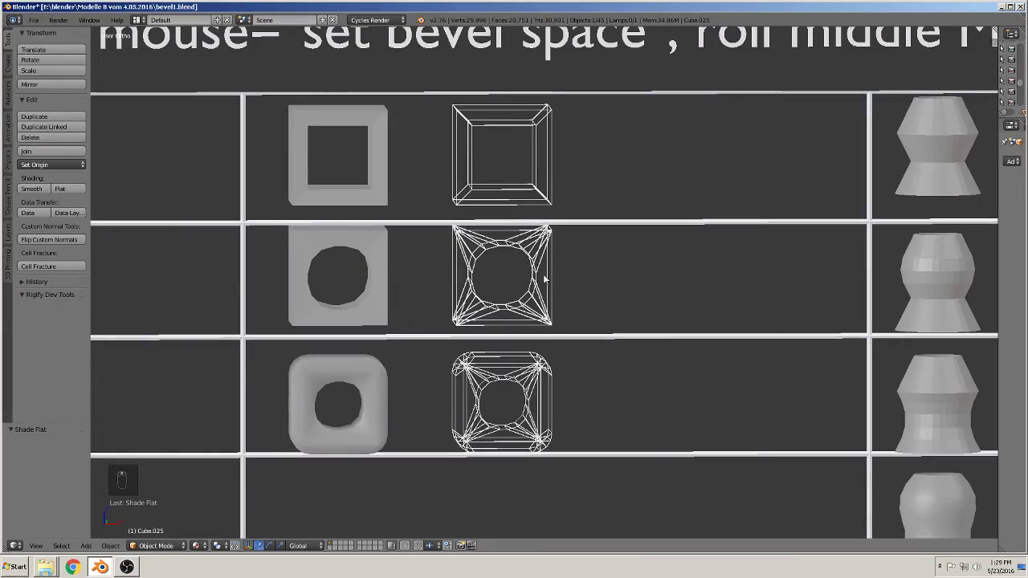
drag(534, 231, 530, 201)
drag(554, 205, 346, 172)
drag(346, 173, 363, 171)
Step: Duplicate the square-hole cube, place the copy in the second row and zoom in on it
key(shift+d)
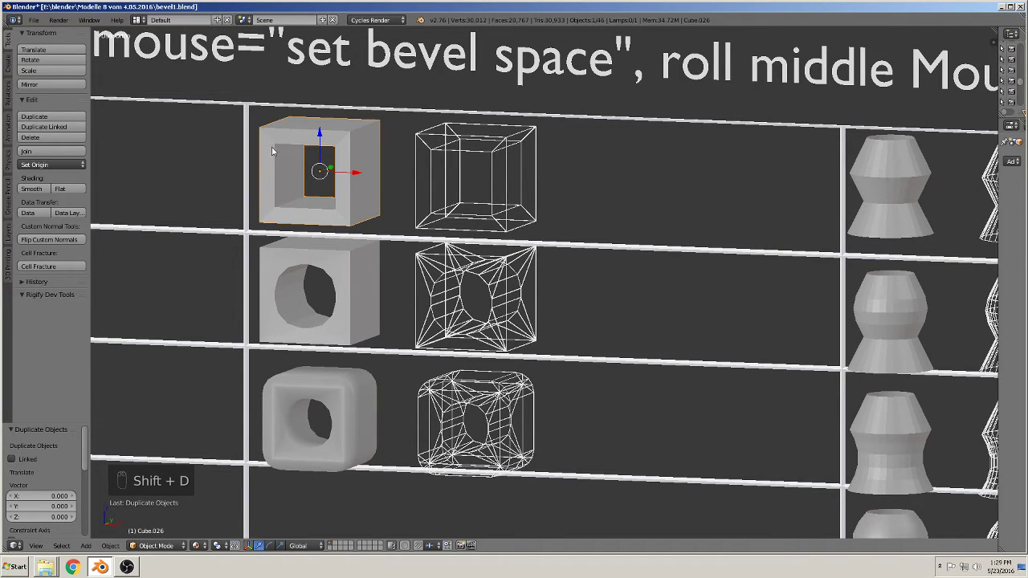
drag(645, 224, 620, 254)
drag(728, 338, 666, 262)
drag(663, 265, 639, 311)
middle_click(651, 298)
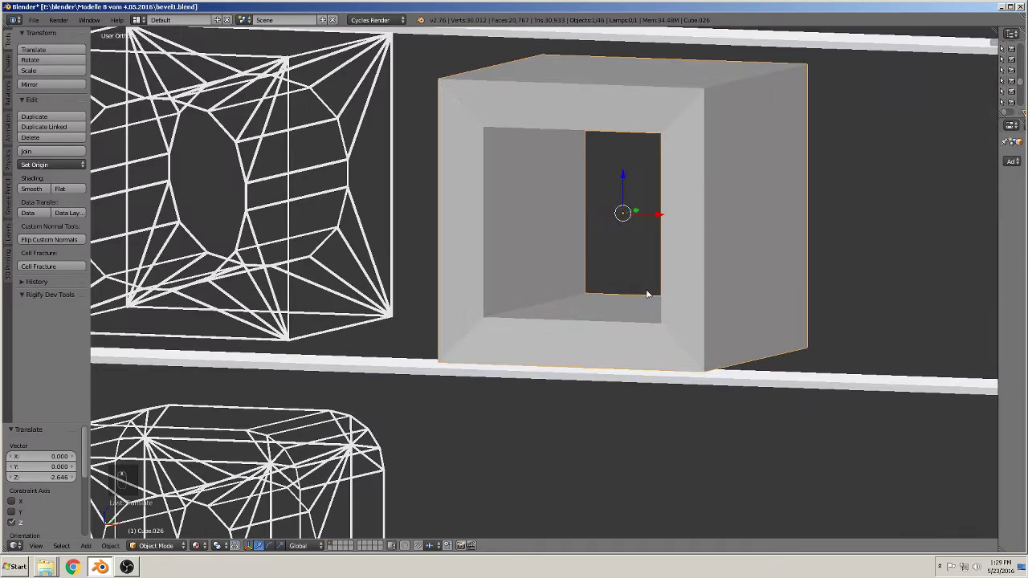
Step: Bevel the square hole's corner vertices round on the copied cube, then return to Object Mode
key(Tab)
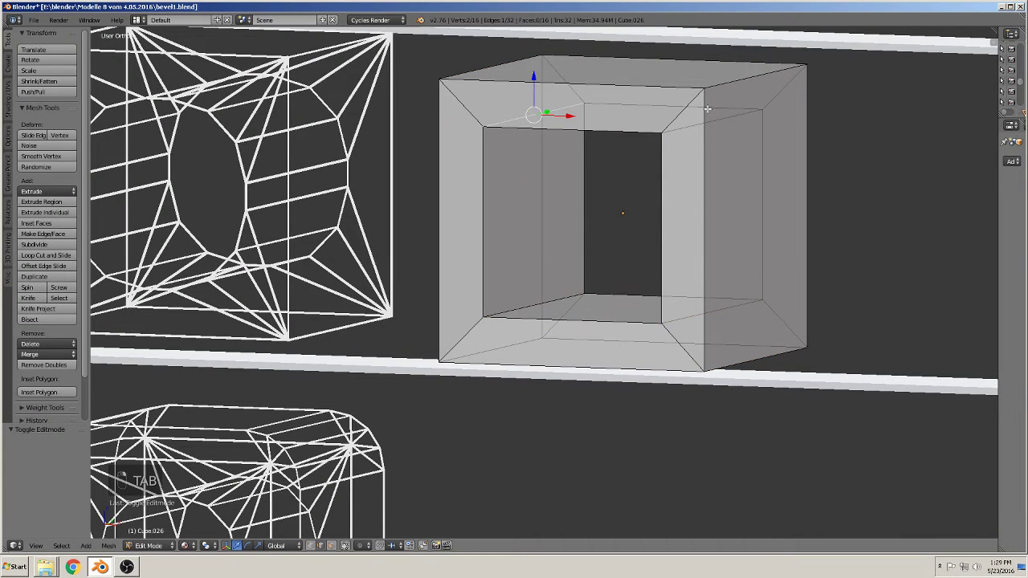
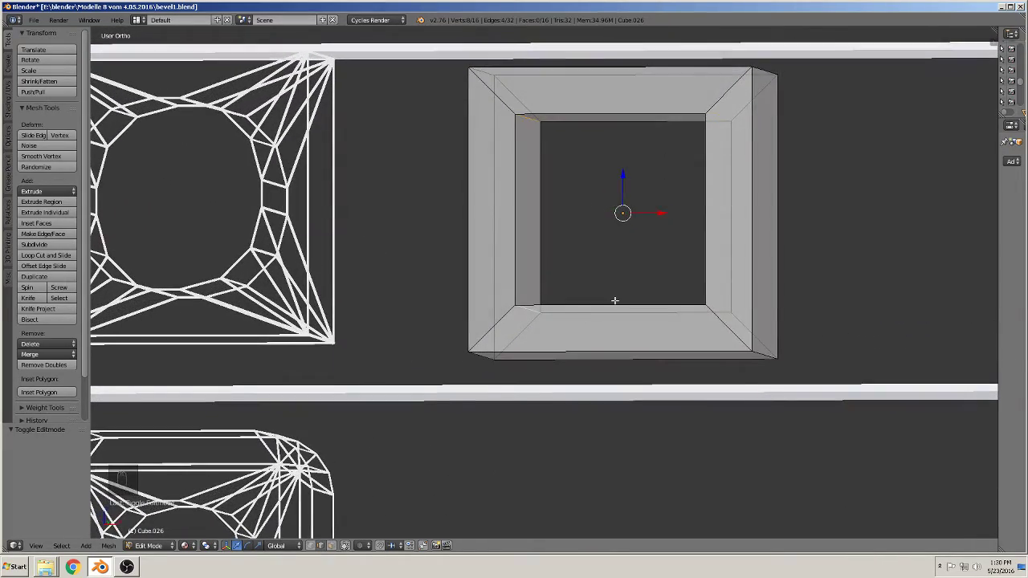
key(ctrl+b)
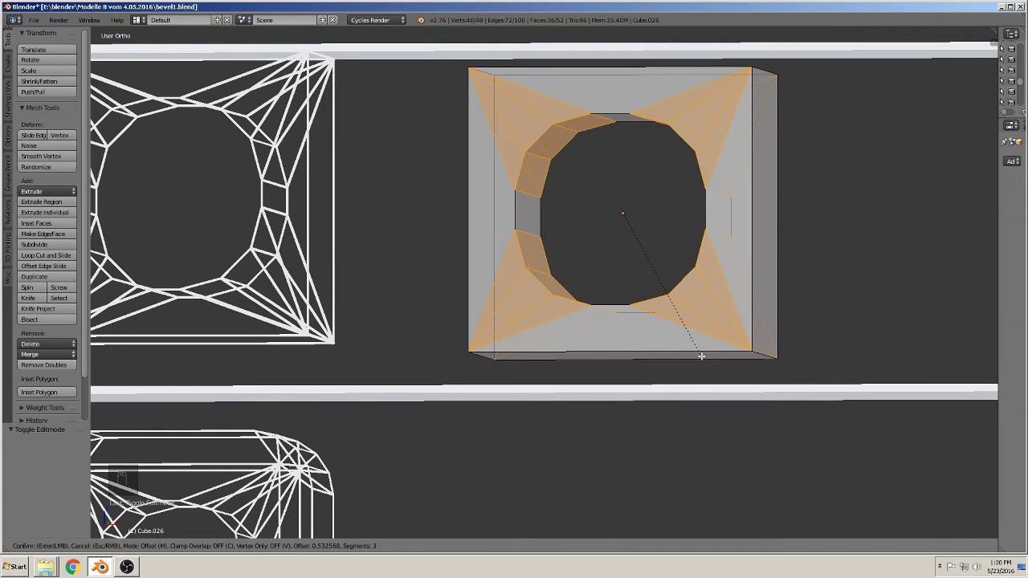
key(Tab)
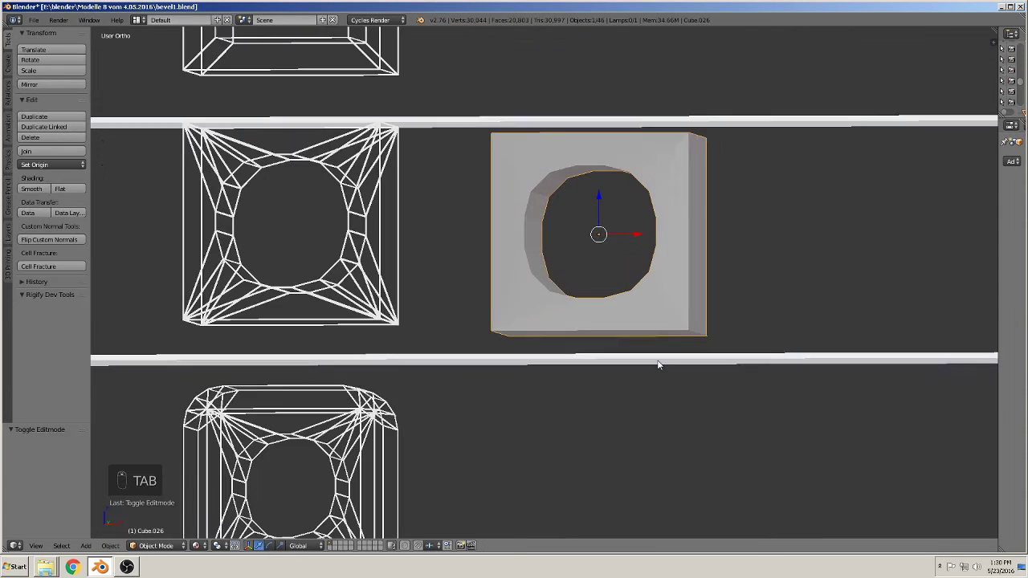
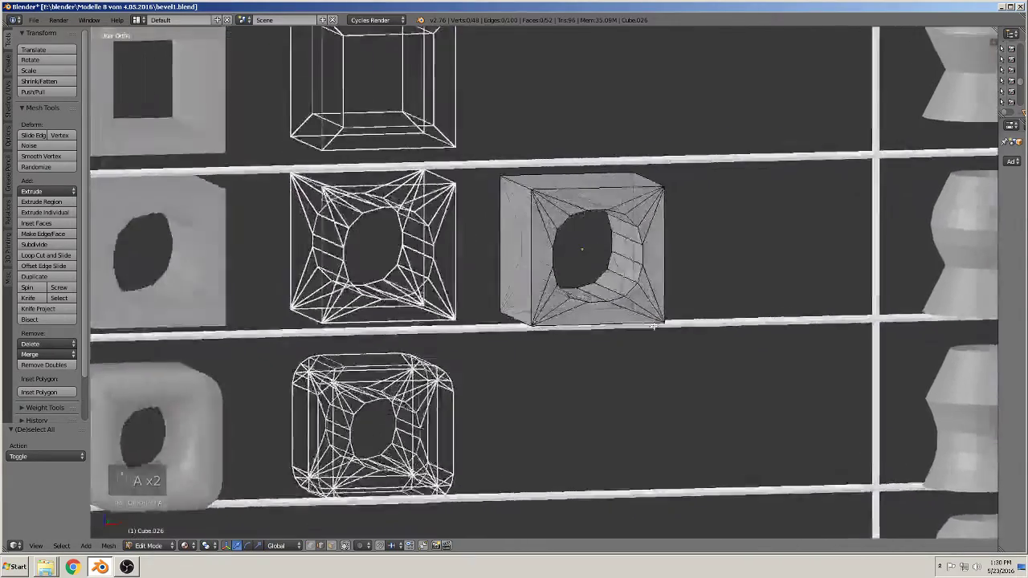
Step: Duplicate the rounded-hole cube and drop the copy into the mid-bevel row beside its wireframe
key(Tab)
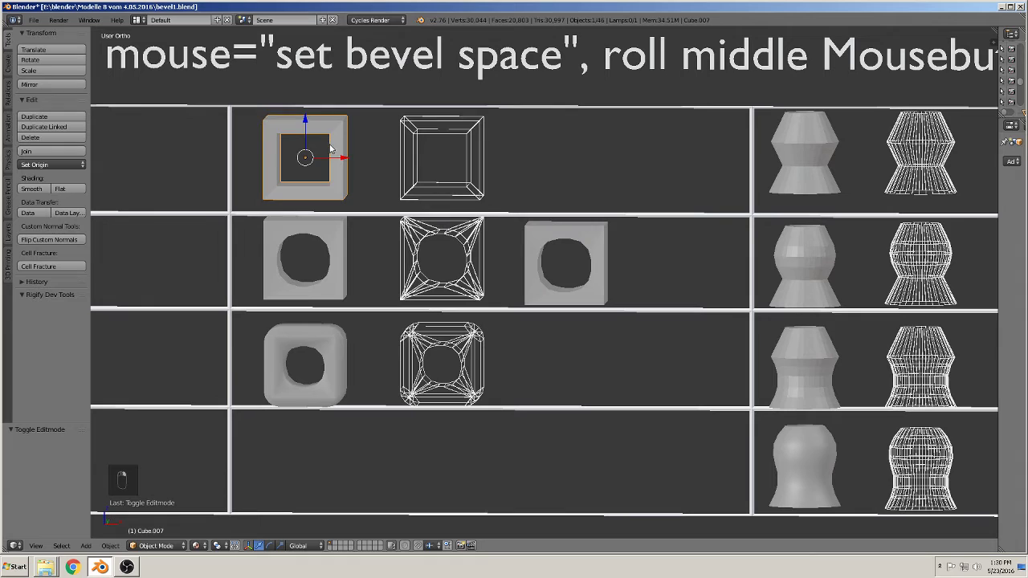
key(shift+d)
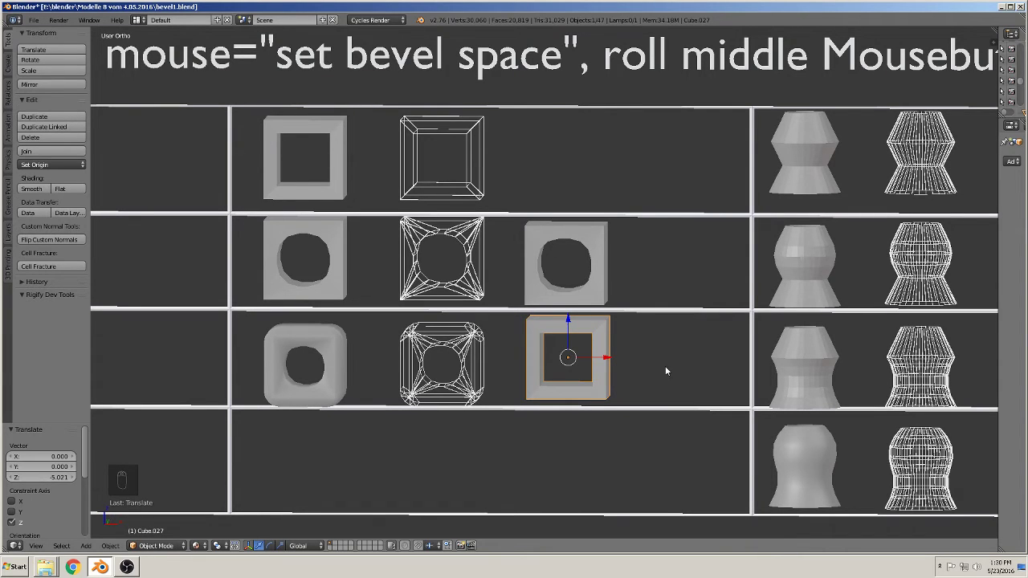
key(x)
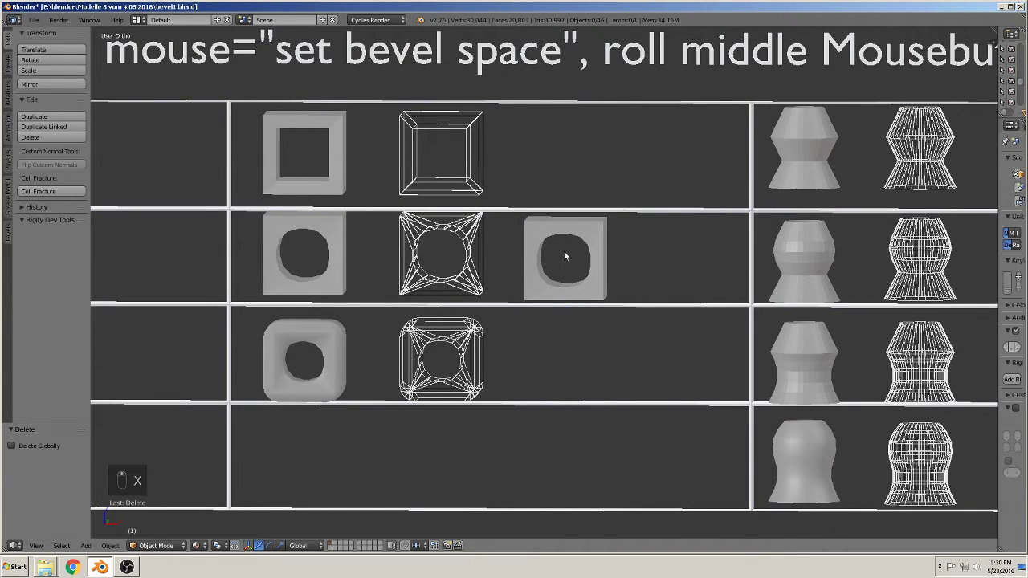
click(572, 224)
key(shift+d)
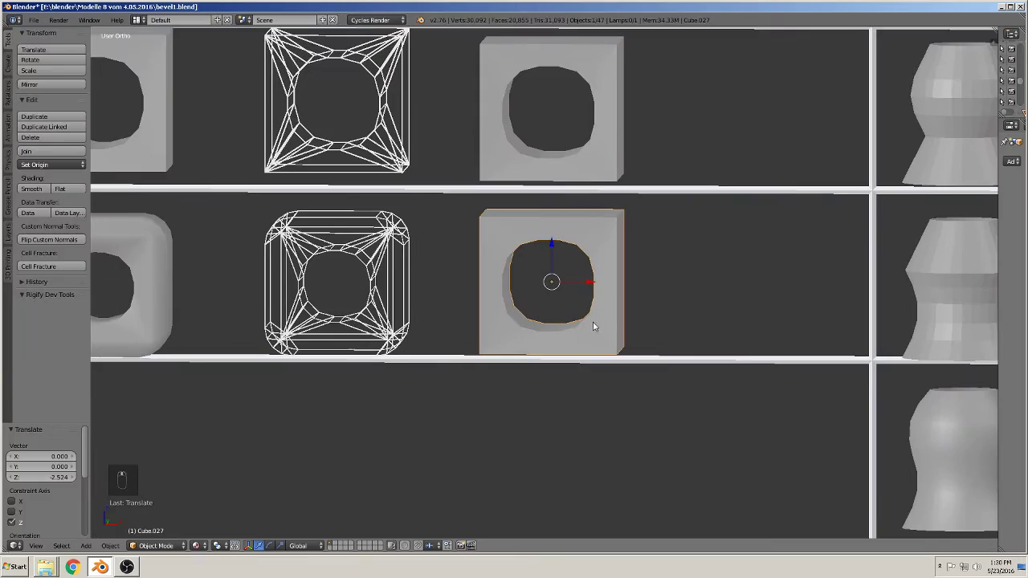
Step: Bevel the third-row cube's outer edges with a wider width than the row above, then leave Edit Mode
key(Tab)
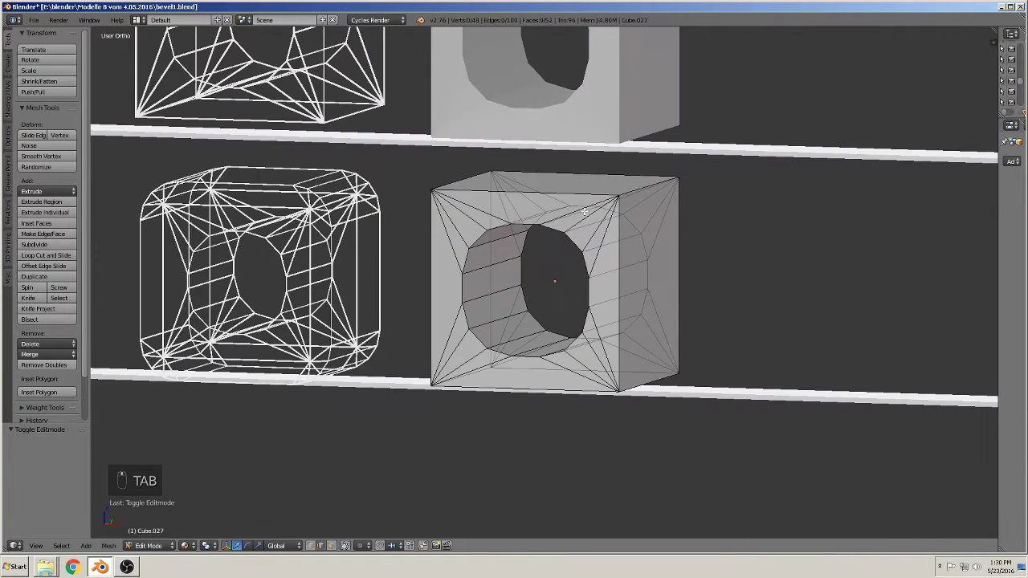
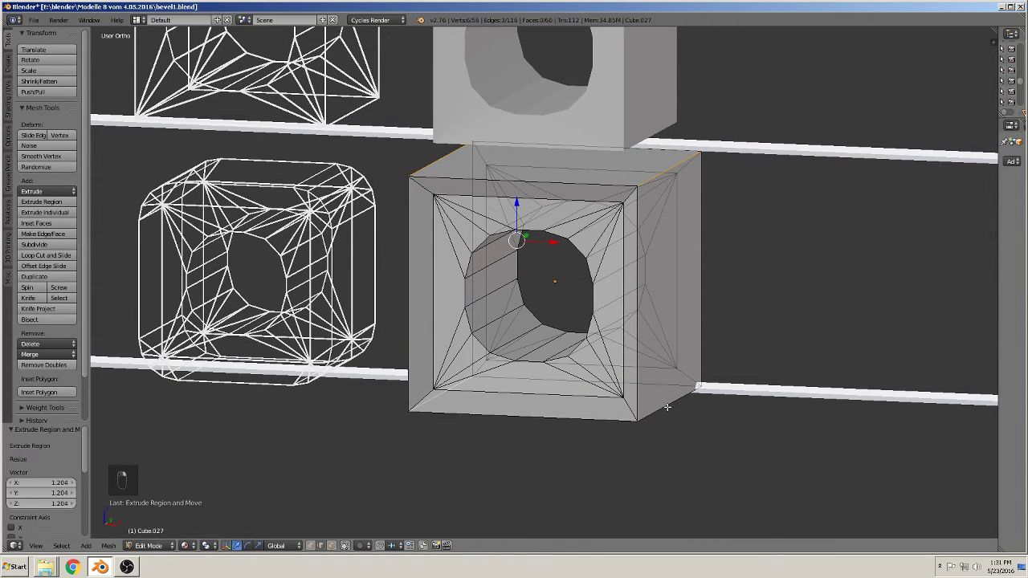
key(ctrl+b)
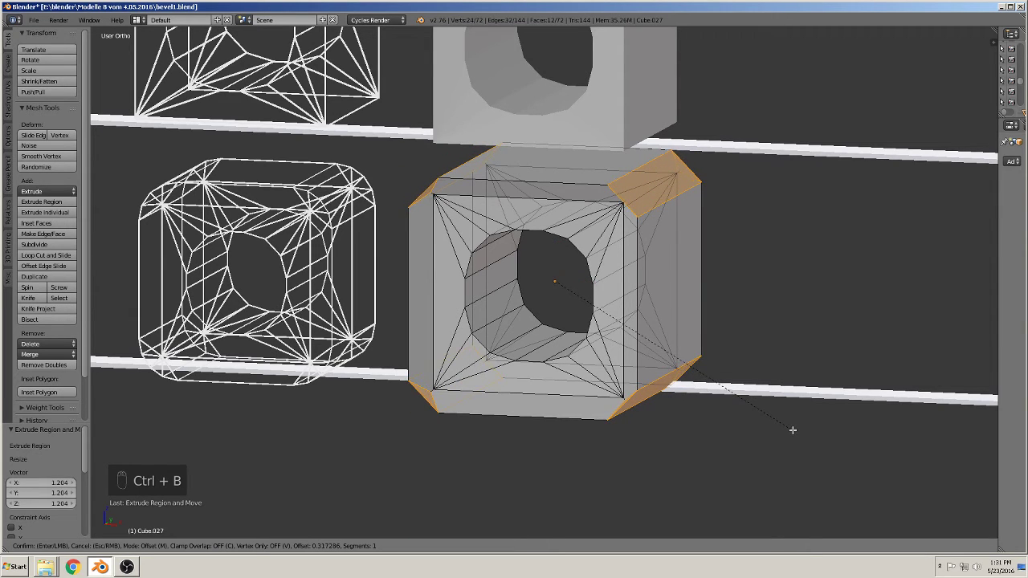
key(Tab)
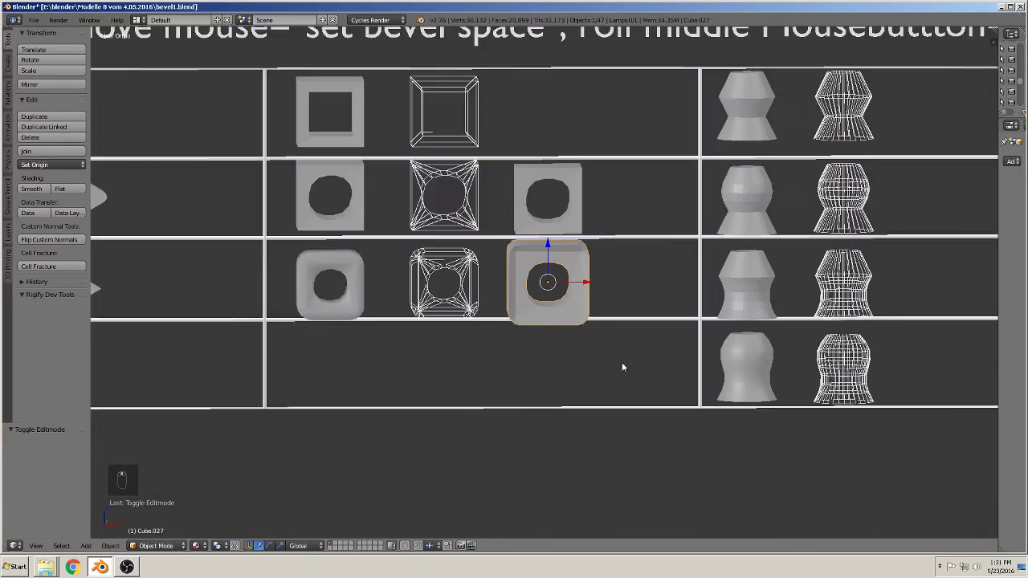
Step: Zoom and pan to the vase column, then switch to front orthographic view
drag(603, 368, 521, 443)
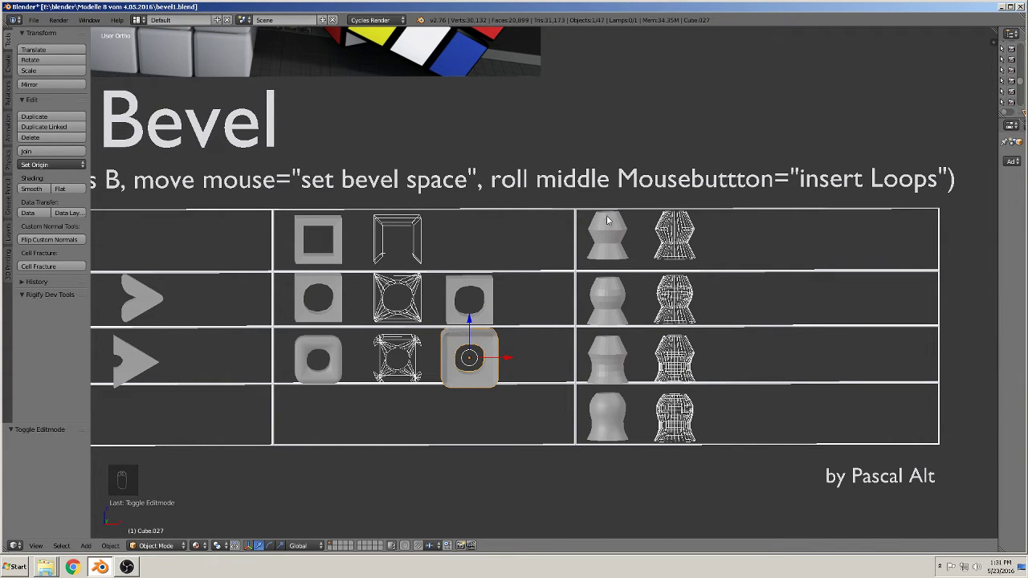
drag(626, 269, 636, 280)
drag(644, 272, 481, 320)
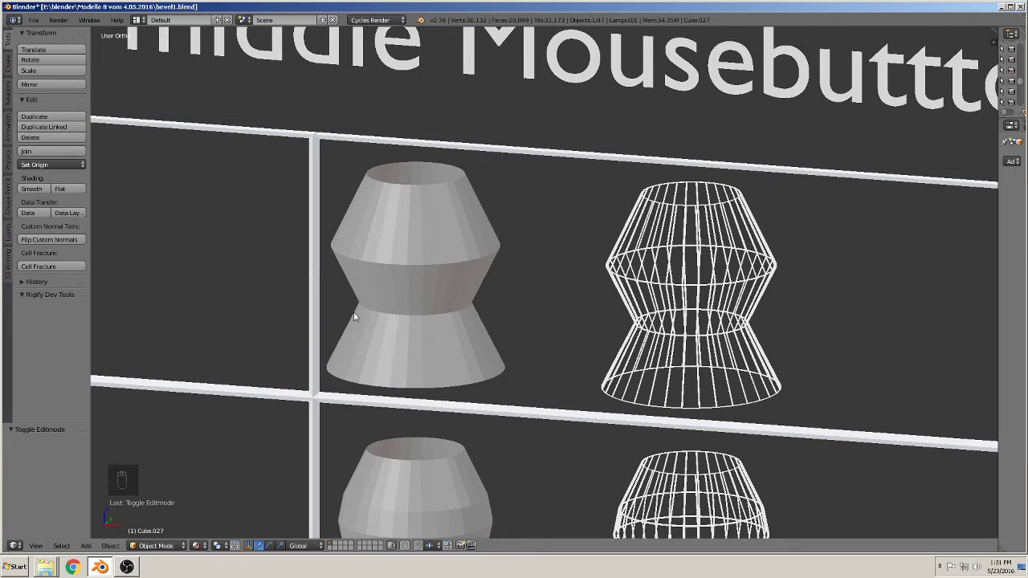
drag(674, 406, 680, 427)
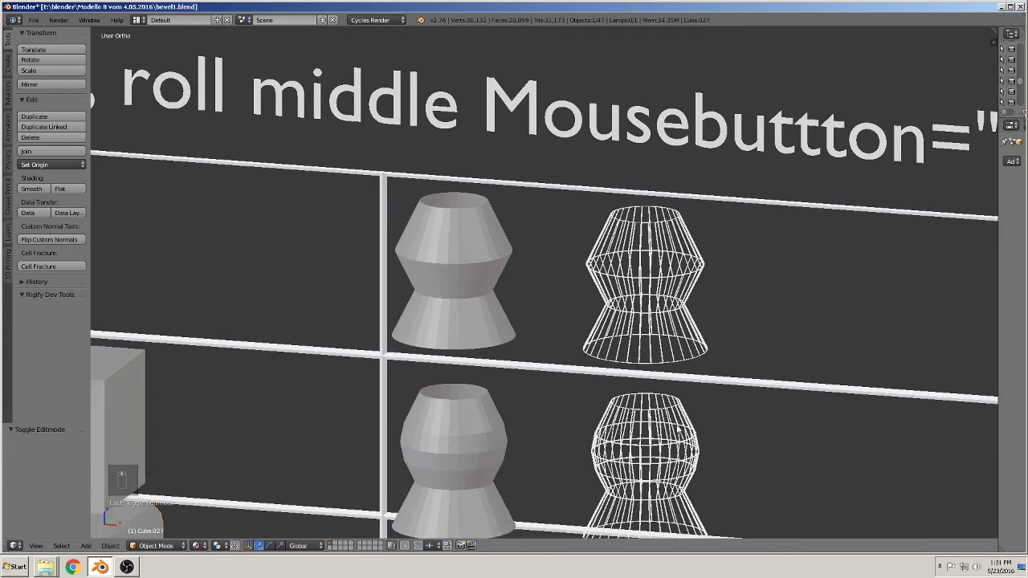
key(KP_1)
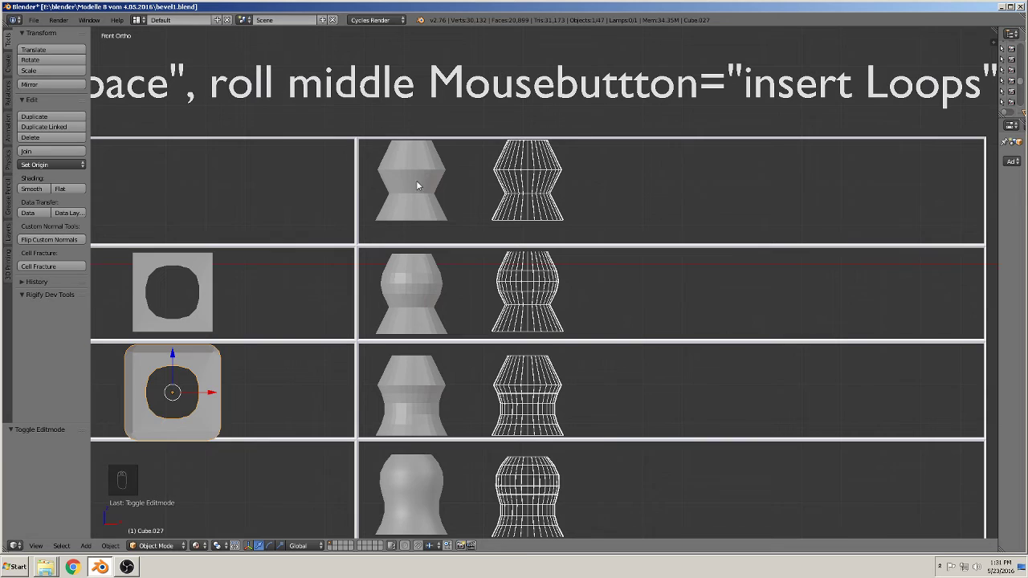
Step: Duplicate the plain top vase into the min-bevel row and frame the copy at an angle
key(shift+d)
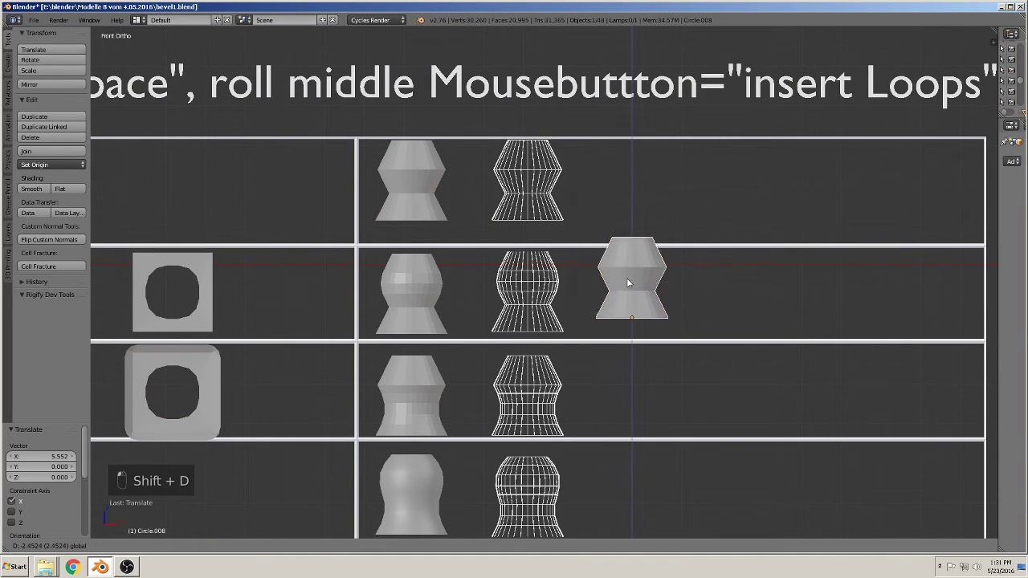
drag(629, 310, 722, 298)
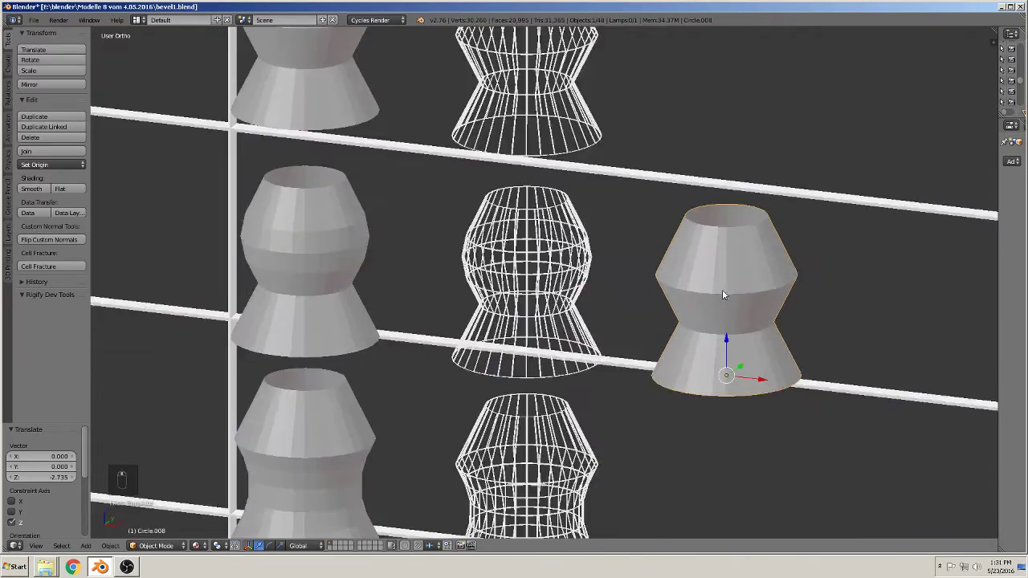
drag(736, 293, 547, 298)
Step: Bevel the copy's middle edge ring into a rounded bulge and return to Object Mode
key(Tab)
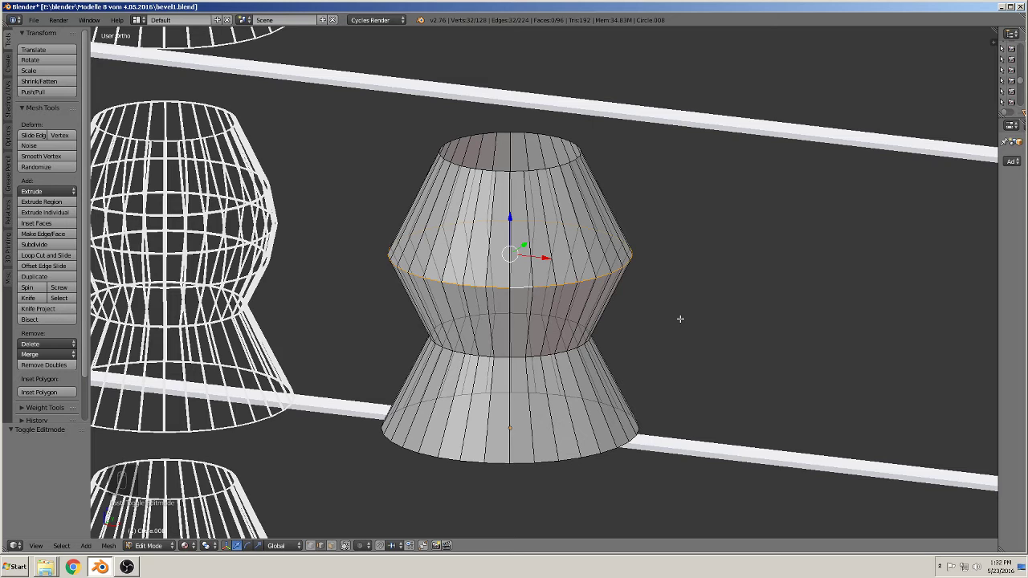
key(ctrl+b)
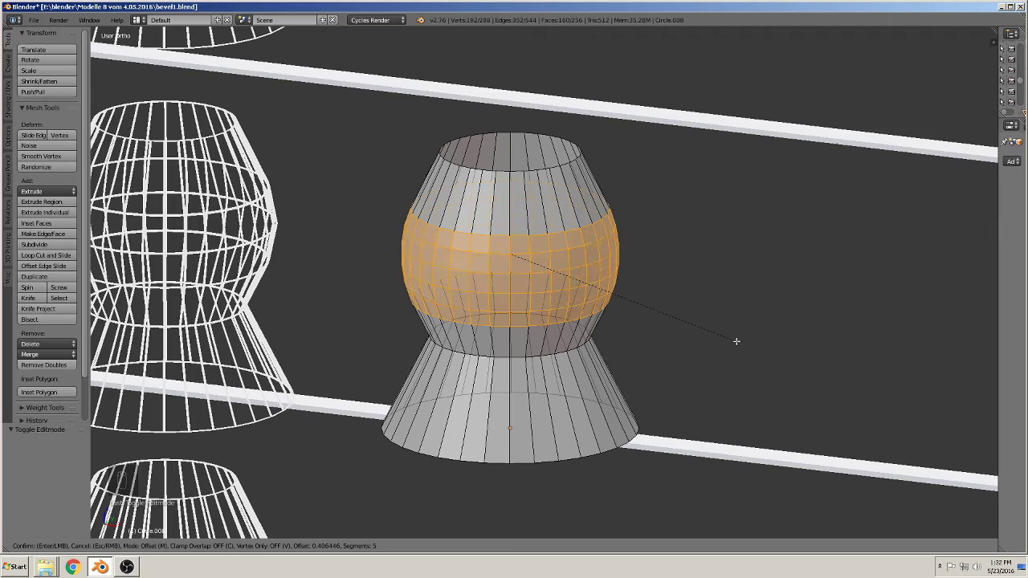
key(Tab)
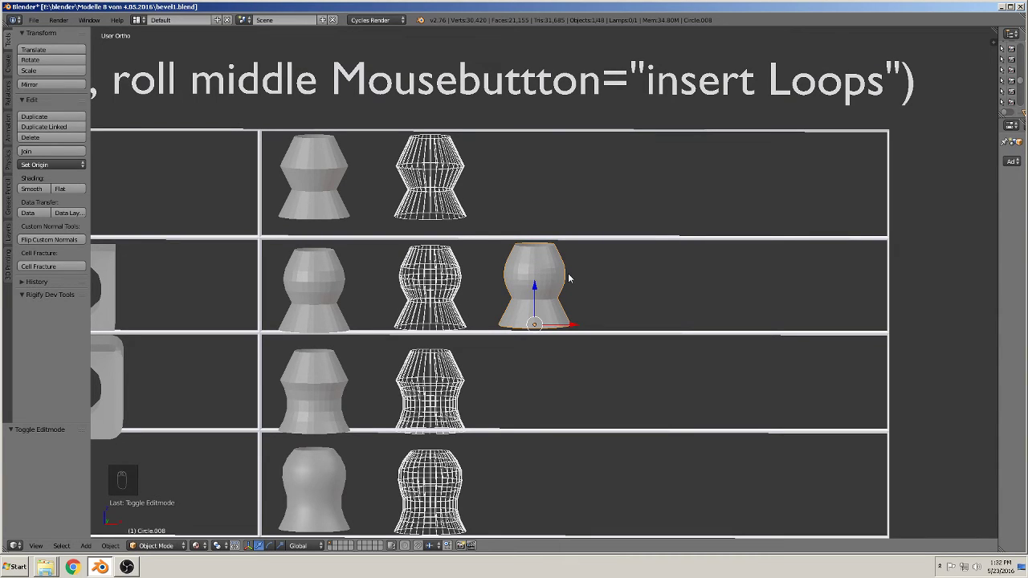
Step: From front view, duplicate the plain vase into the mid-bevel row and orbit around the copy
key(KP_1)
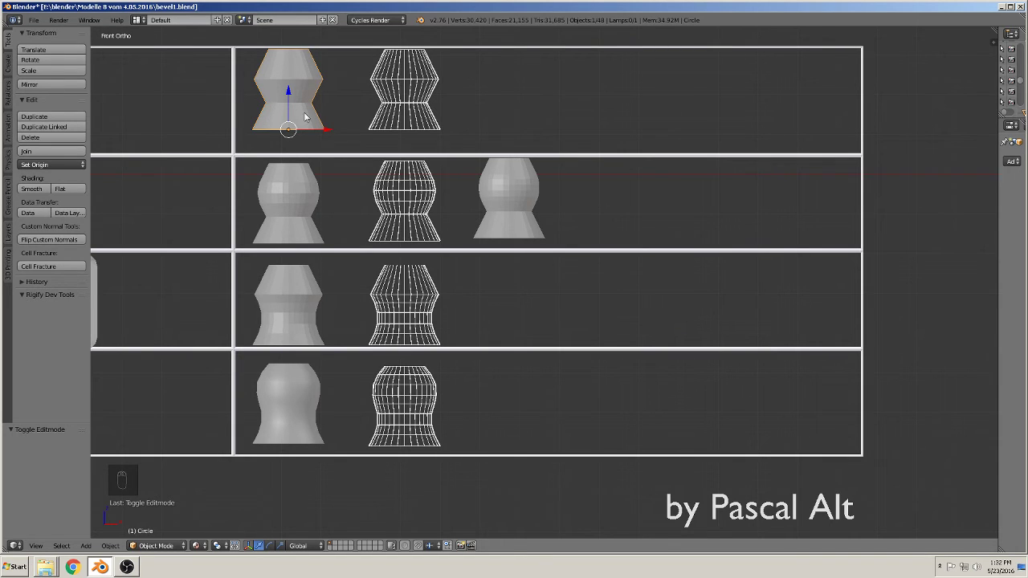
key(shift+d)
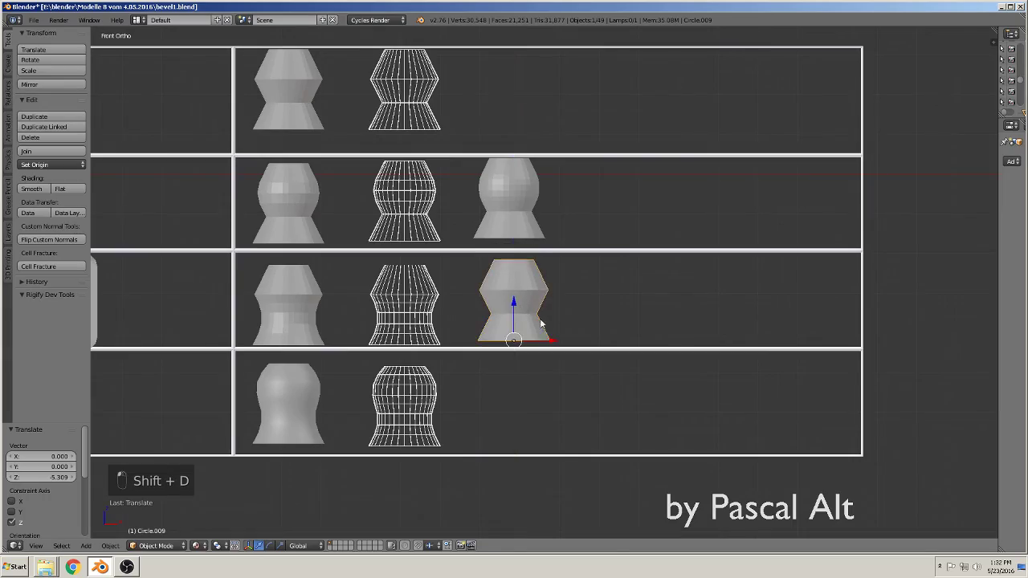
drag(547, 316, 468, 269)
middle_click(666, 292)
drag(870, 313, 868, 331)
middle_click(628, 347)
middle_click(623, 342)
Step: Bevel the copy's lower waist edge loop into a smooth curve in Edit Mode
key(Tab)
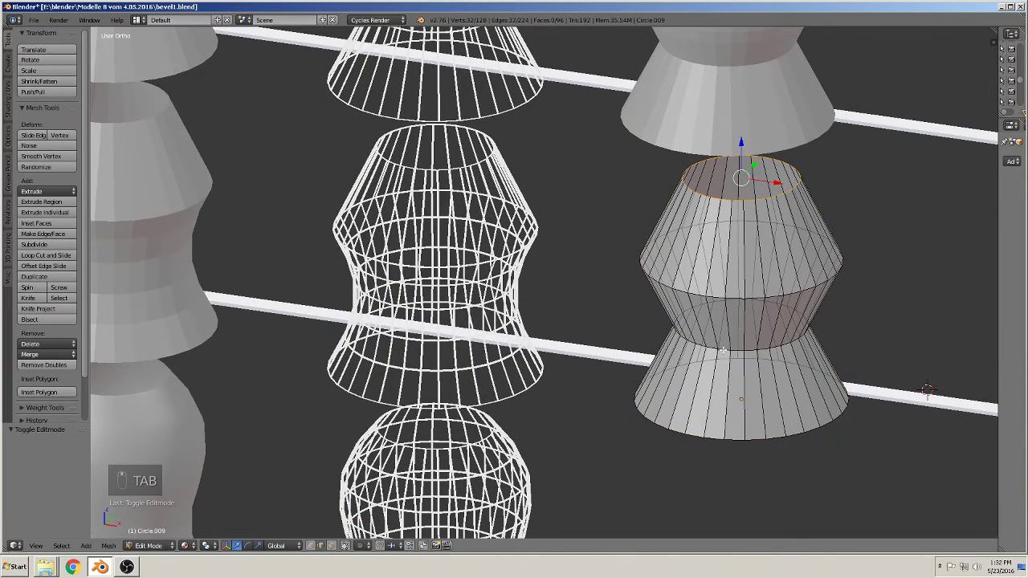
key(ctrl+b)
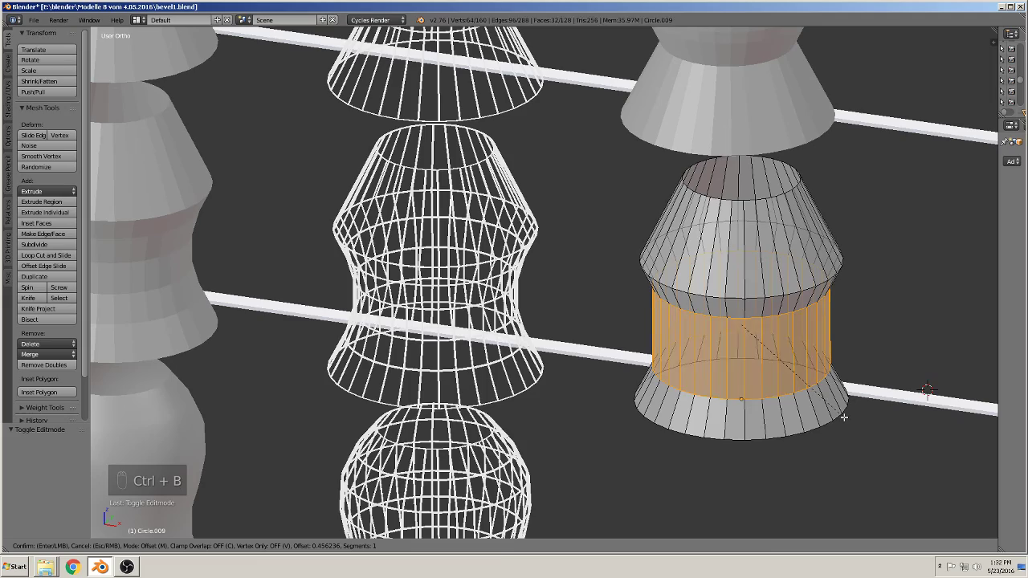
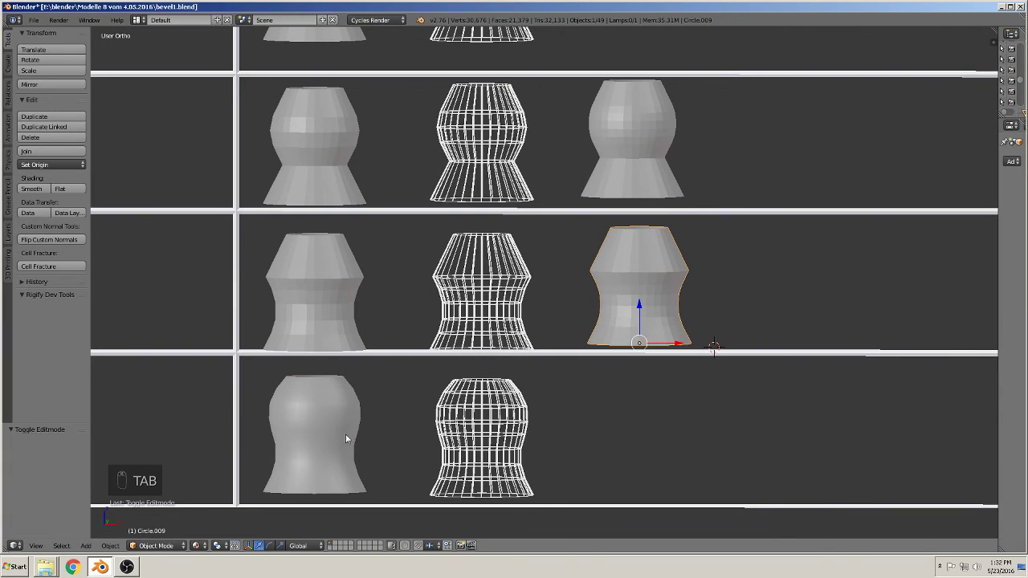
Step: Duplicate the bevelled vase into the high-bevel row and start editing its mesh
key(shift+d)
drag(661, 410, 629, 344)
key(Tab)
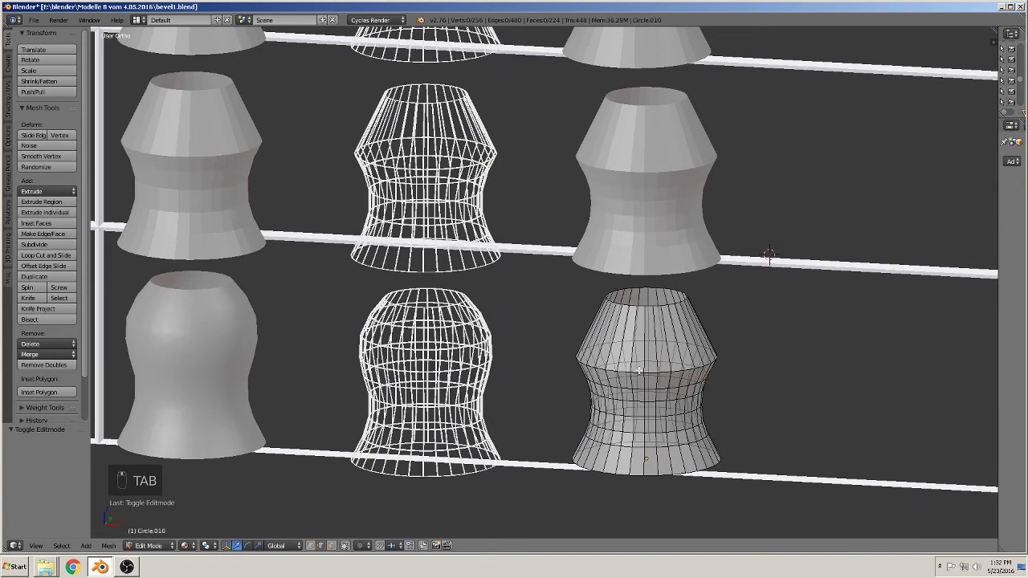
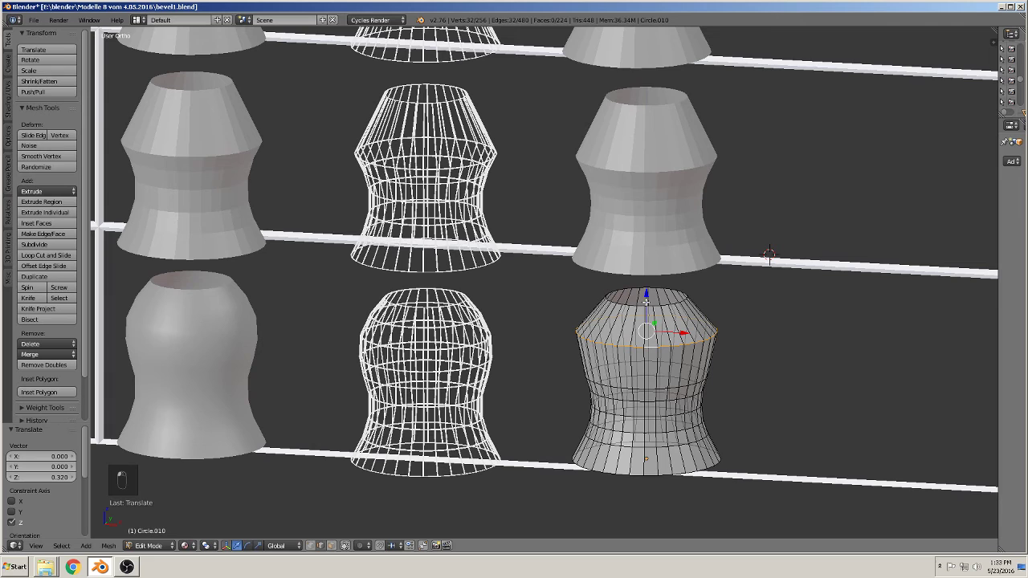
Step: Bevel the upper shoulder ring into a bell shape, exit editing and zoom out to the whole chart
key(ctrl+b)
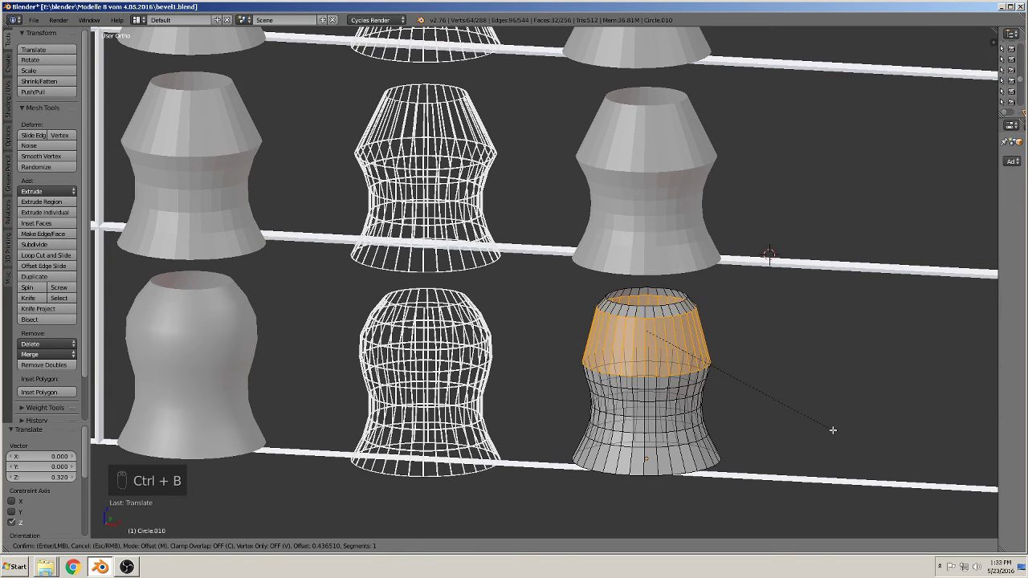
key(Tab)
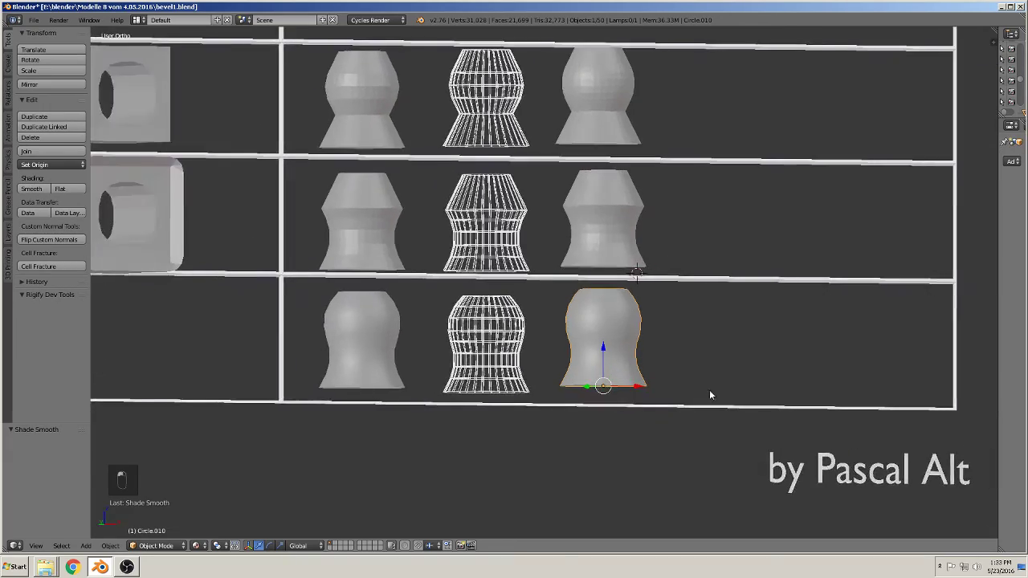
middle_click(629, 381)
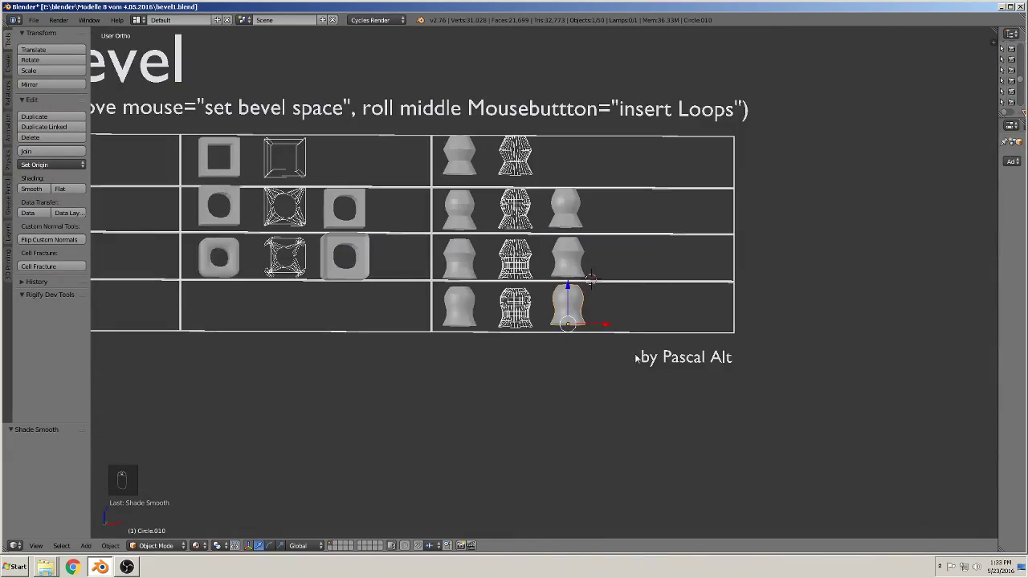